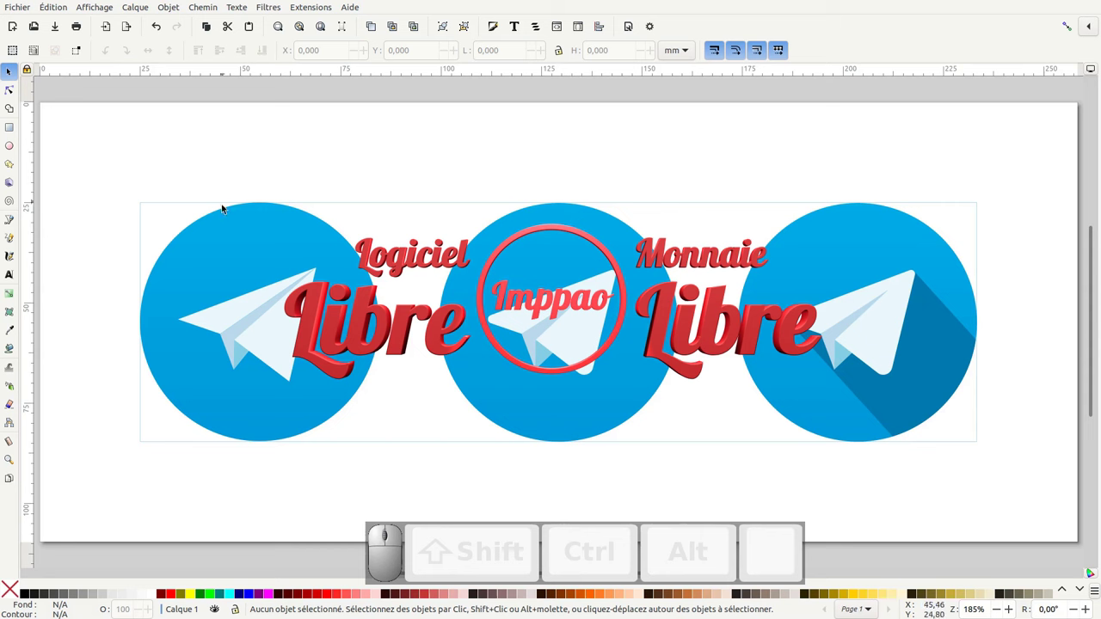
# Hide the red 'Logiciel Libre / Imppao / Monnaie Libre' lettering, leaving only the three logos, and browse the Extensions list.
pyautogui.click(232, 230)
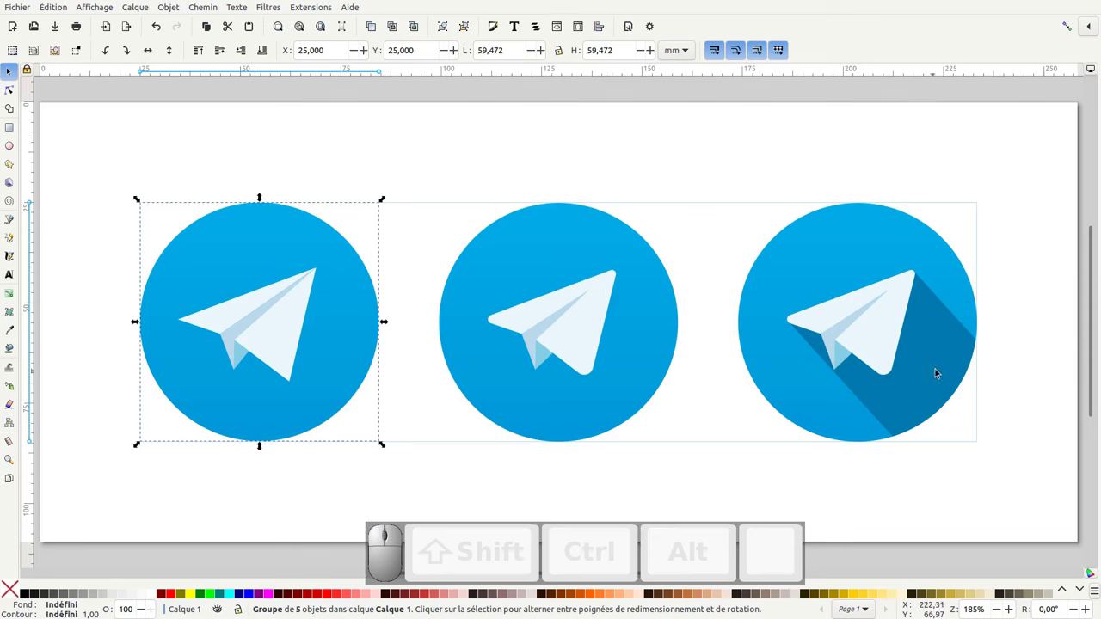
pyautogui.click(305, 5)
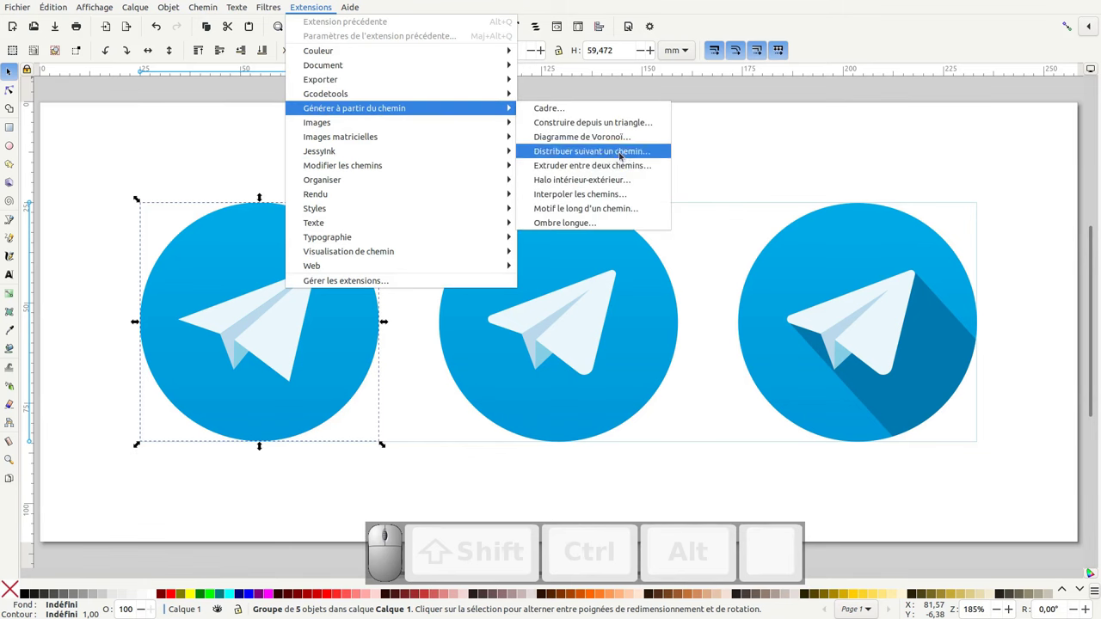
pyautogui.click(644, 84)
# Start a new empty document and show it fullscreen.
pyautogui.click(13, 3)
pyautogui.click(106, 44)
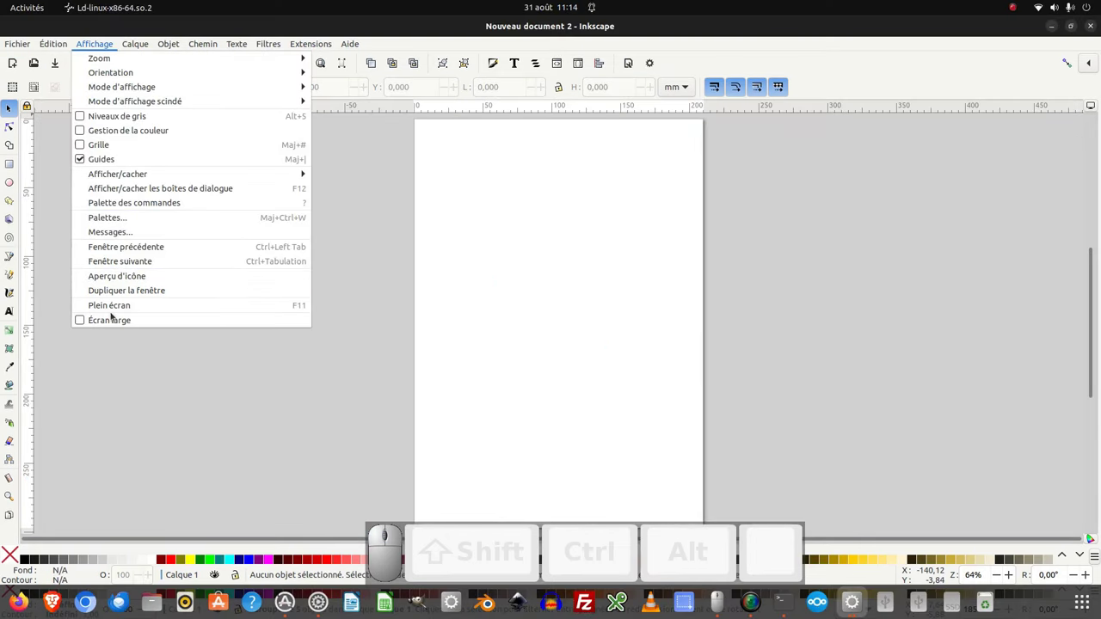
pyautogui.click(111, 310)
# Import the three-logo reference PNG as embedded and resize the page to the drawing (Shift+Ctrl+R).
pyautogui.click(94, 1)
pyautogui.click(233, 384)
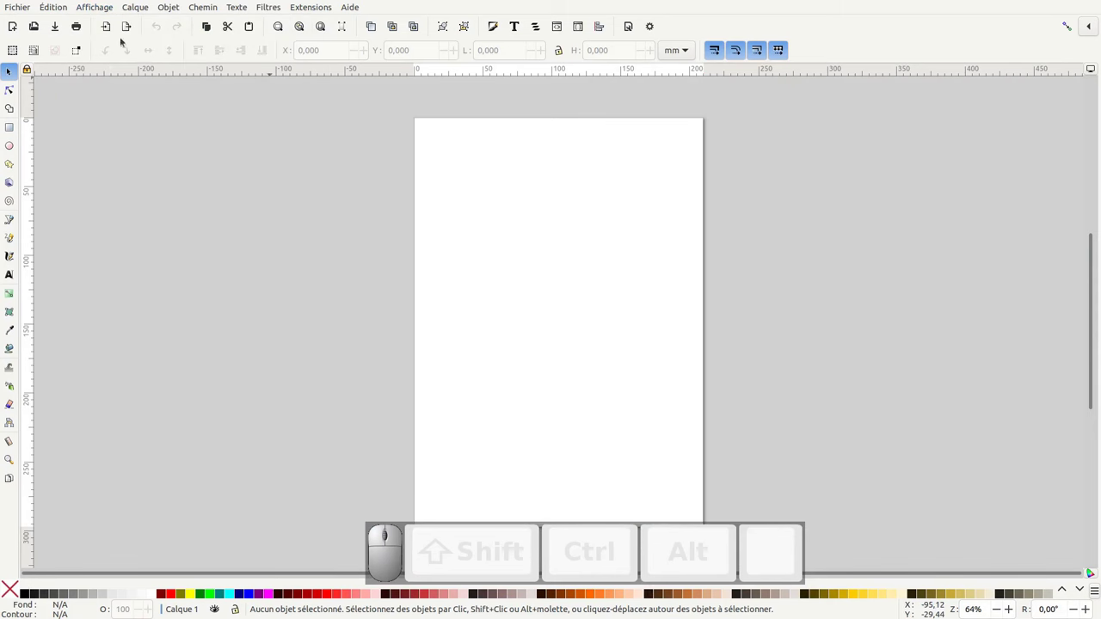
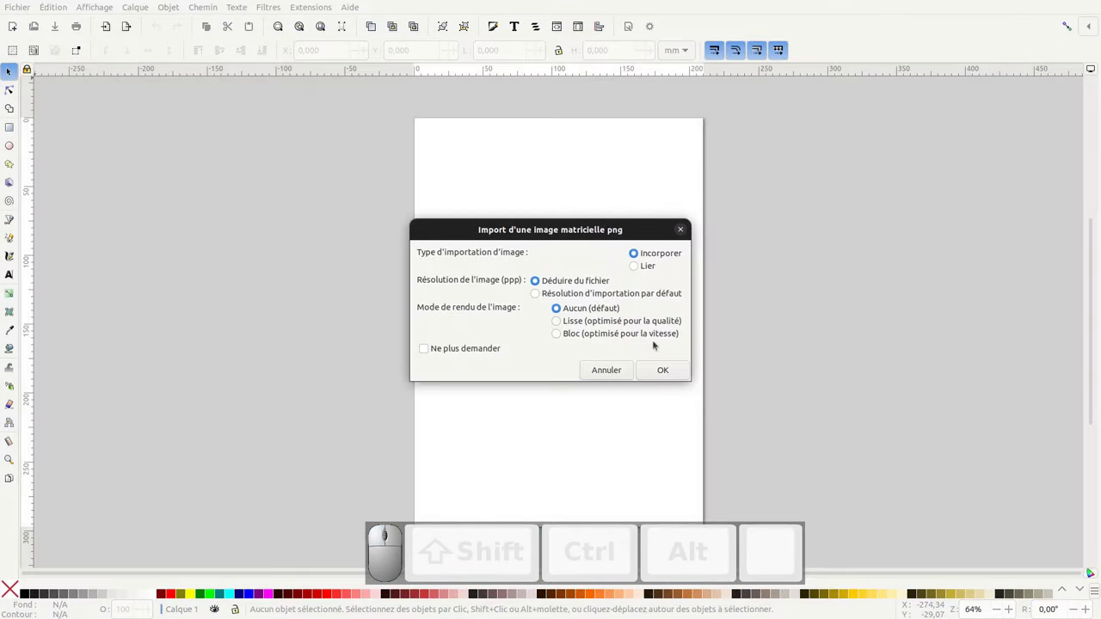
pyautogui.click(666, 374)
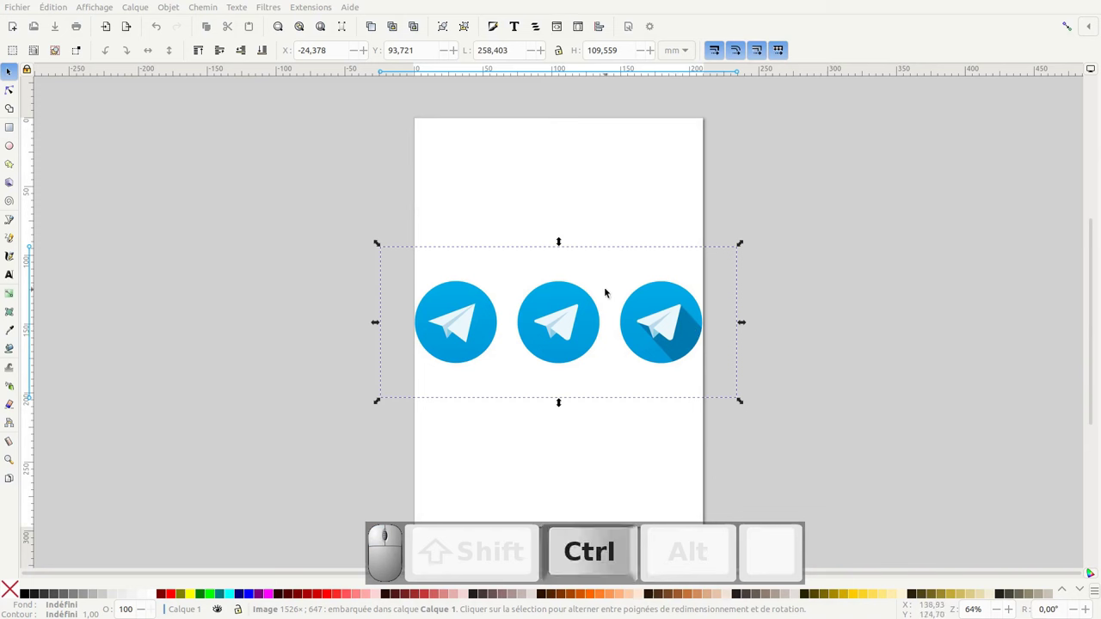
pyautogui.press('ctrl+shift+r')
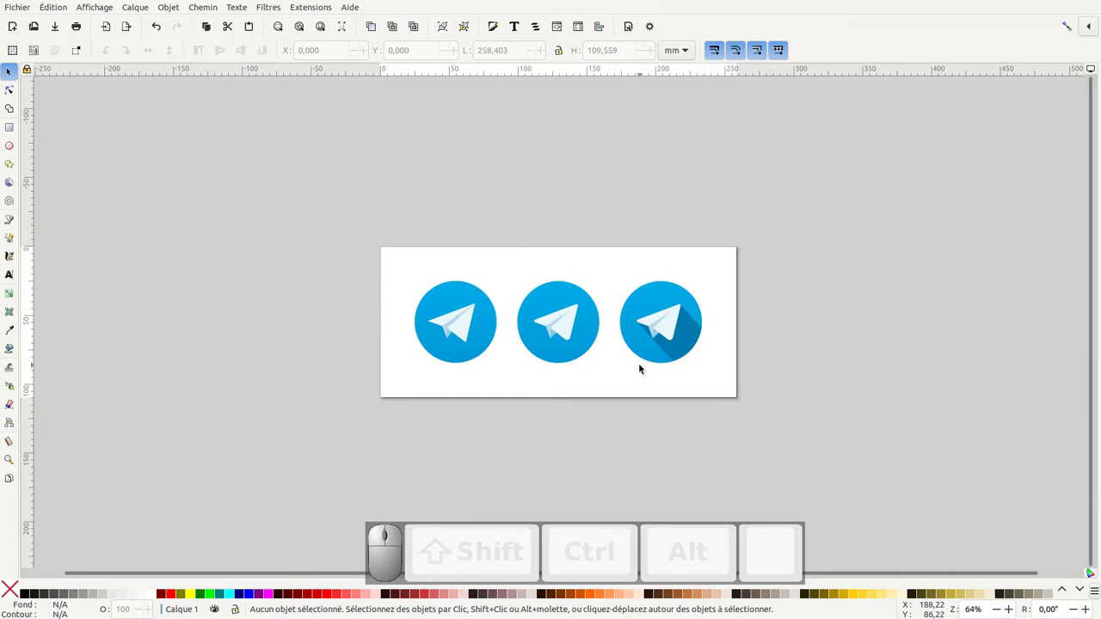
pyautogui.moveTo(635, 354); pyautogui.dragTo(624, 358)
pyautogui.middleClick(575, 329)
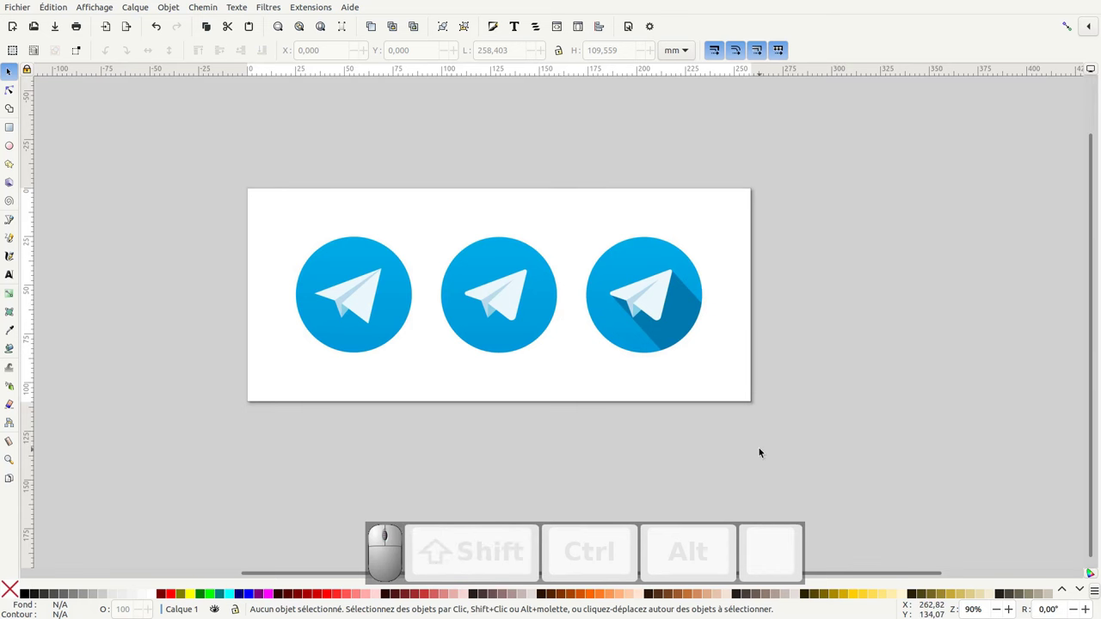
pyautogui.press('KP_Add')
pyautogui.press('KP_Add')
pyautogui.press('KP_Subtract')
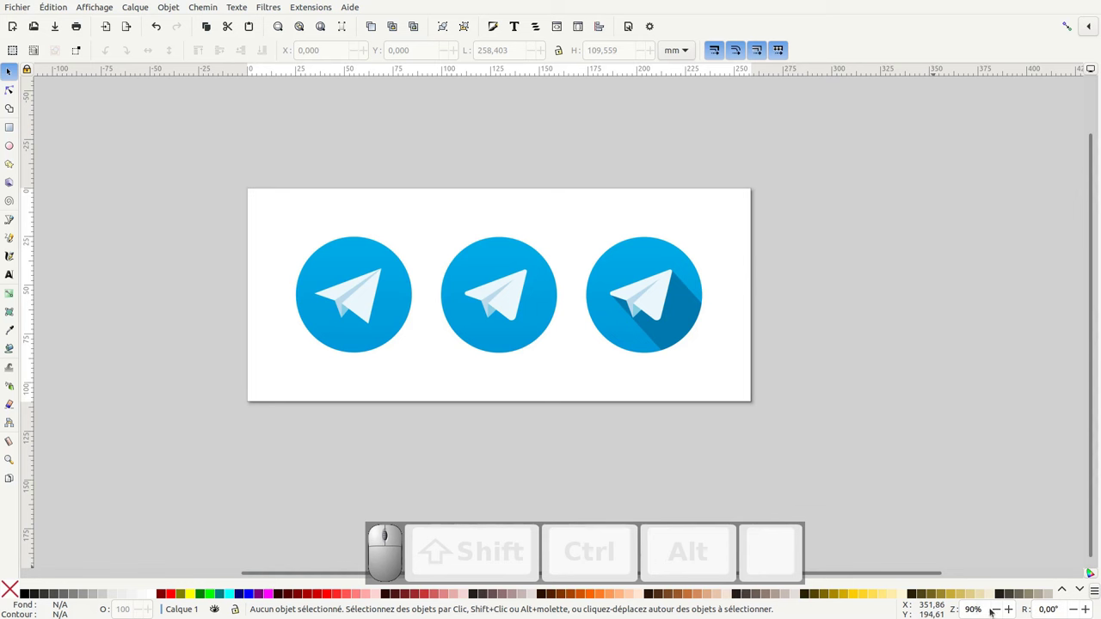
pyautogui.click(1012, 611)
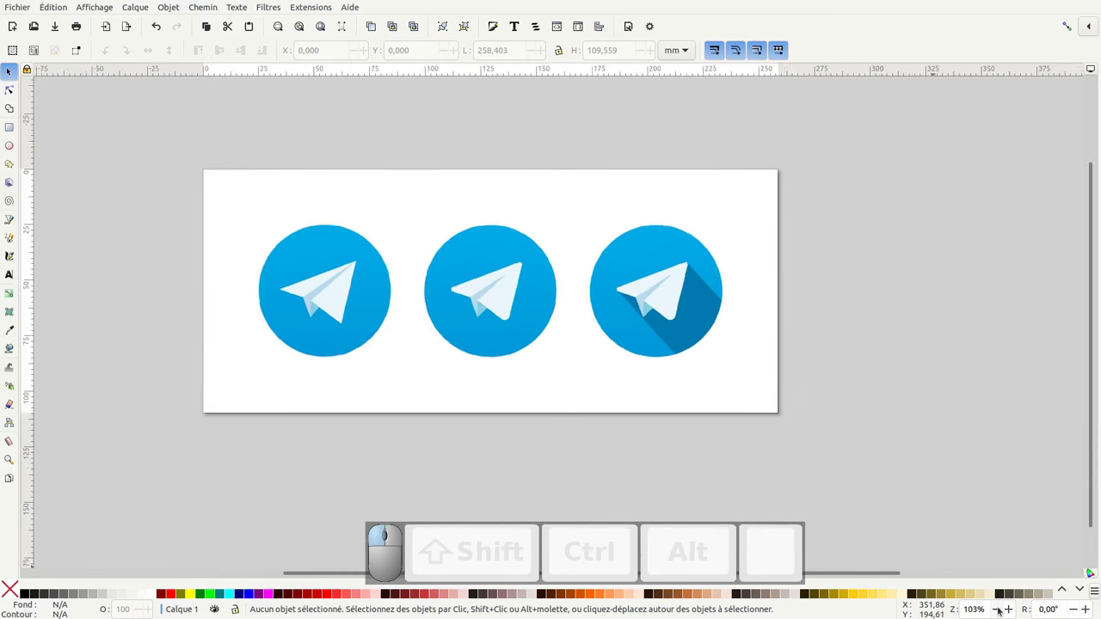
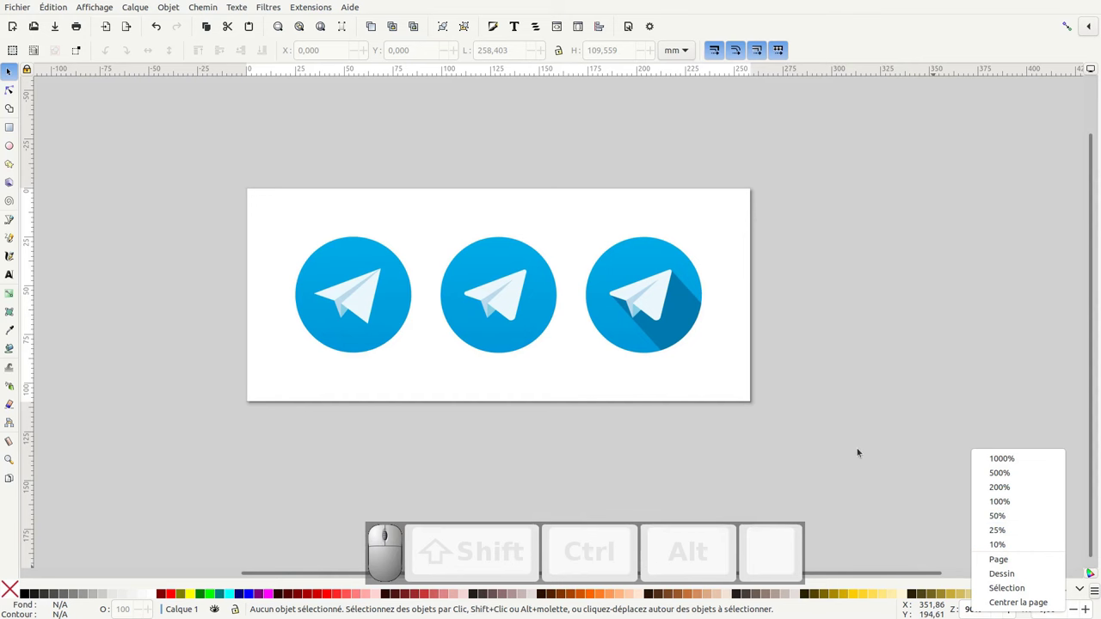
pyautogui.middleClick(855, 449)
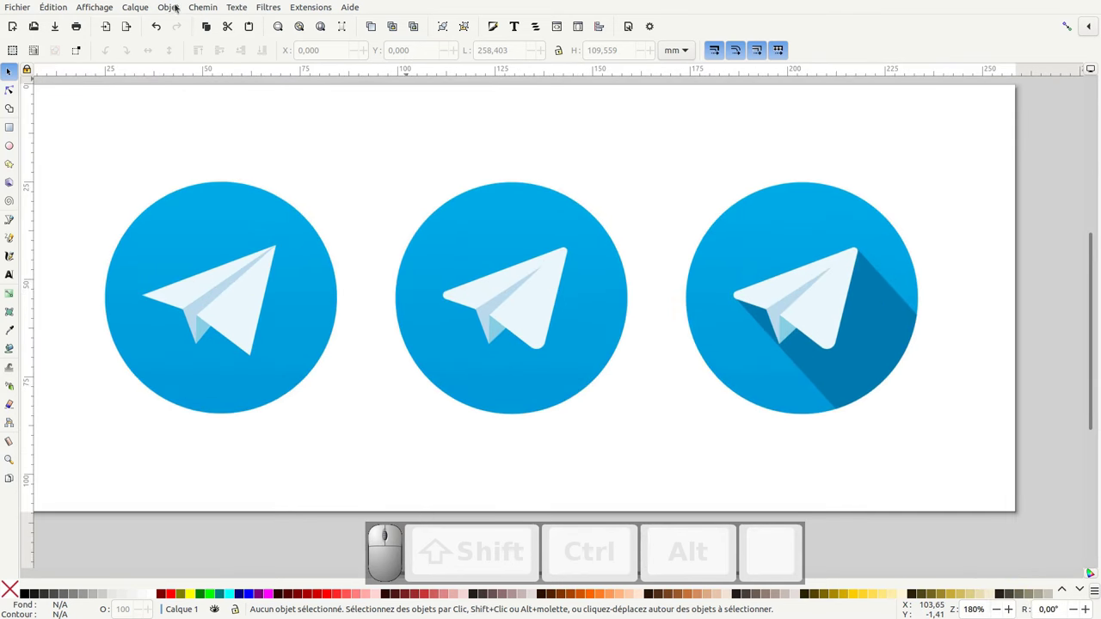
# In Layers and Objects, rename 'Calque 1' to 'modele'.
pyautogui.click(175, 6)
pyautogui.click(178, 29)
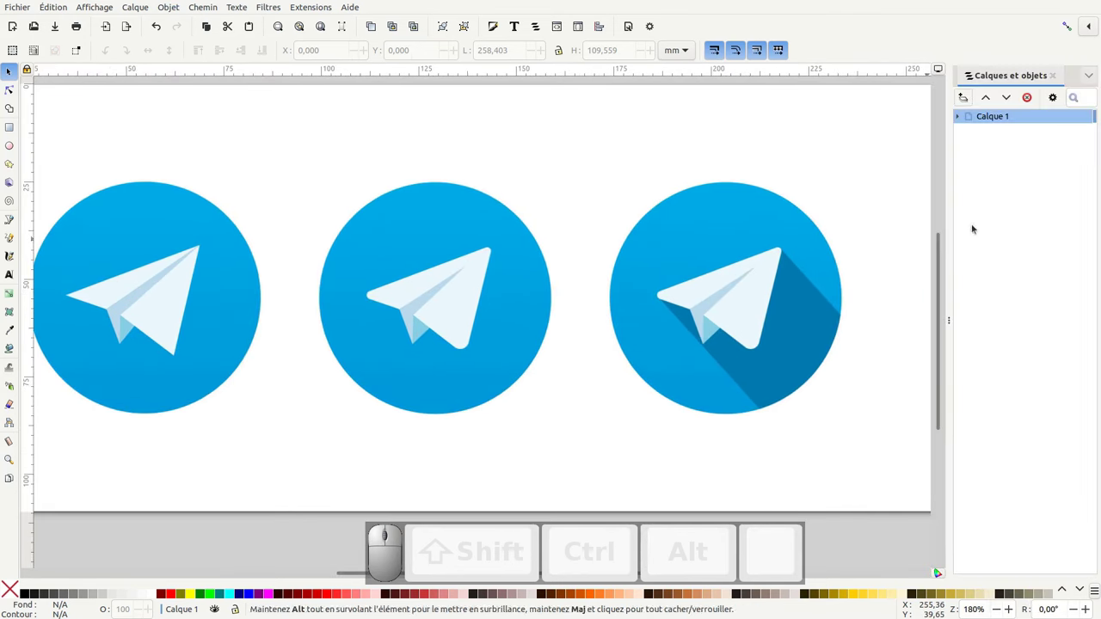
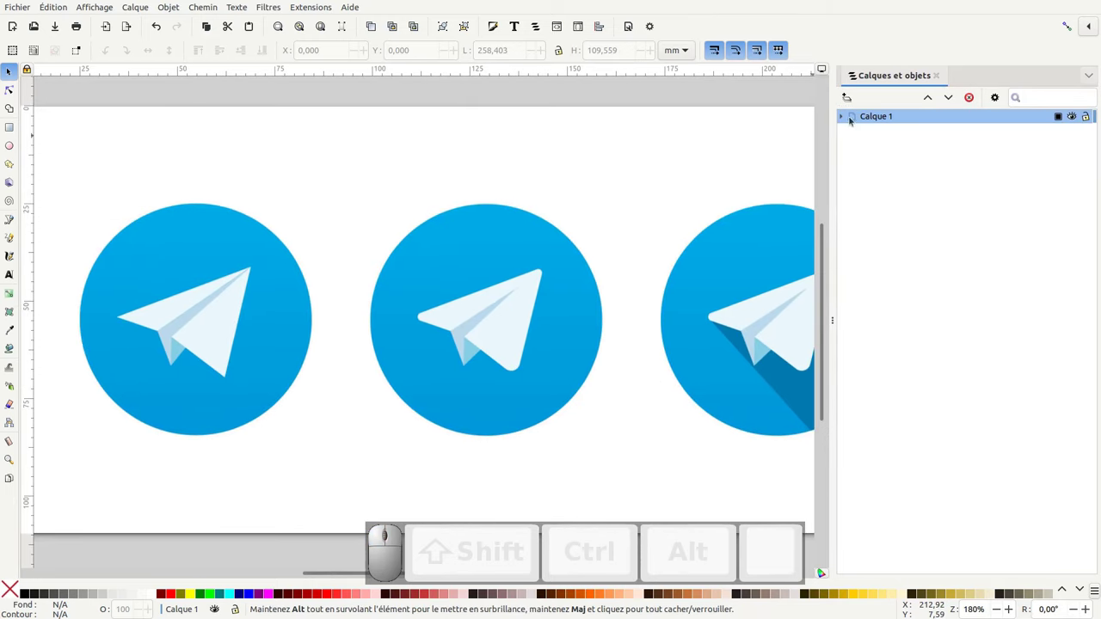
pyautogui.click(886, 120)
pyautogui.click(884, 122)
pyautogui.press('BackSpace')
pyautogui.press('i')
pyautogui.press('Return')
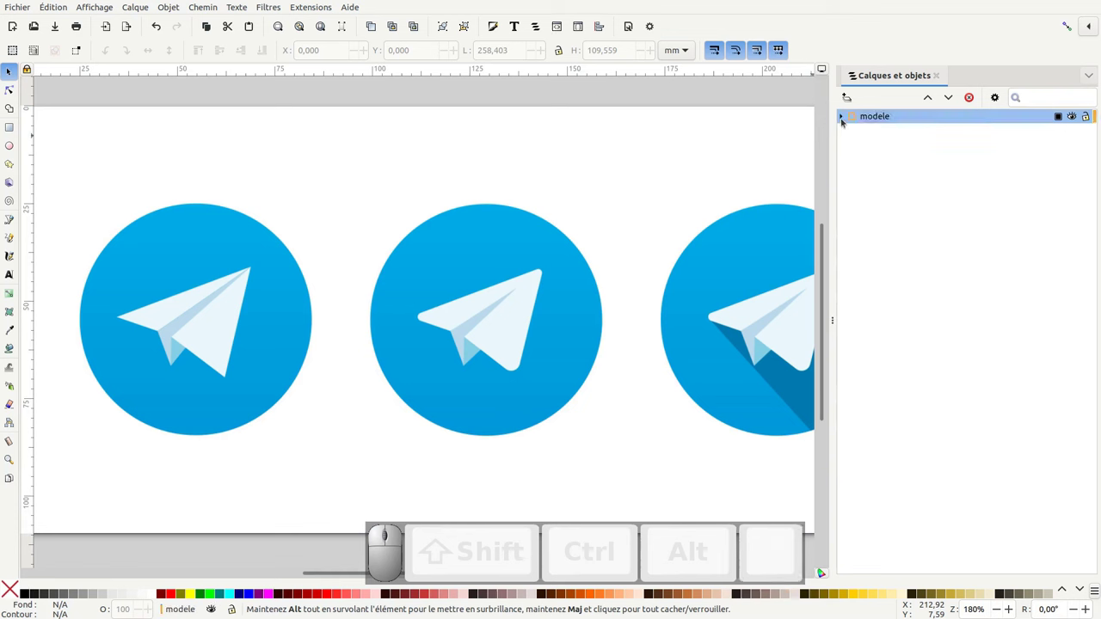
# Lock the reference image1 inside modele and add a new layer named 'illus'.
pyautogui.click(847, 118)
pyautogui.click(875, 129)
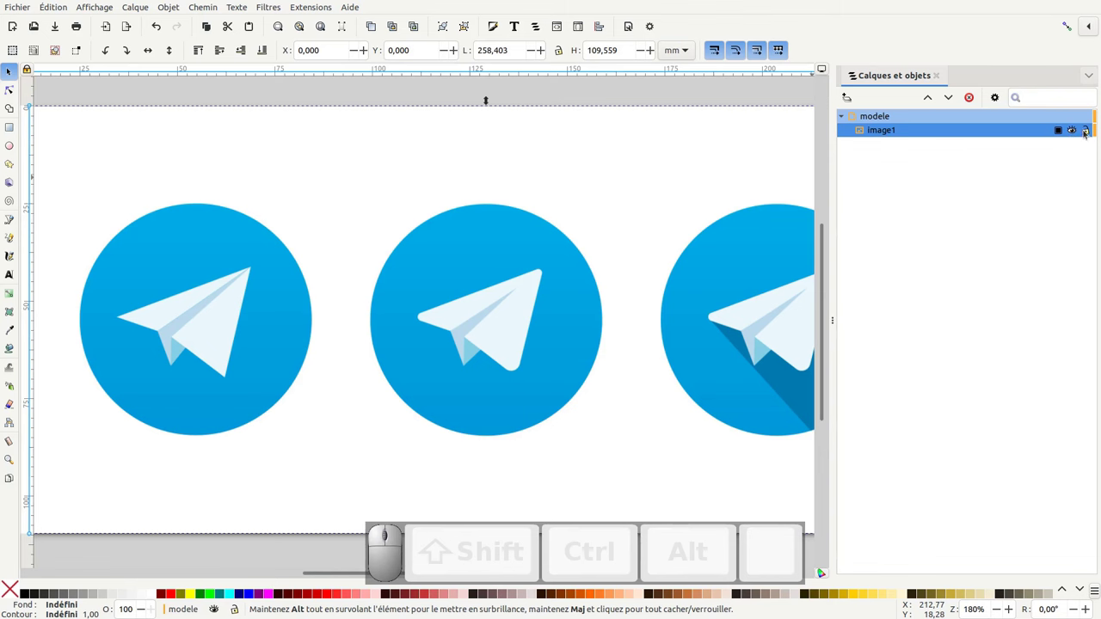
pyautogui.click(1090, 132)
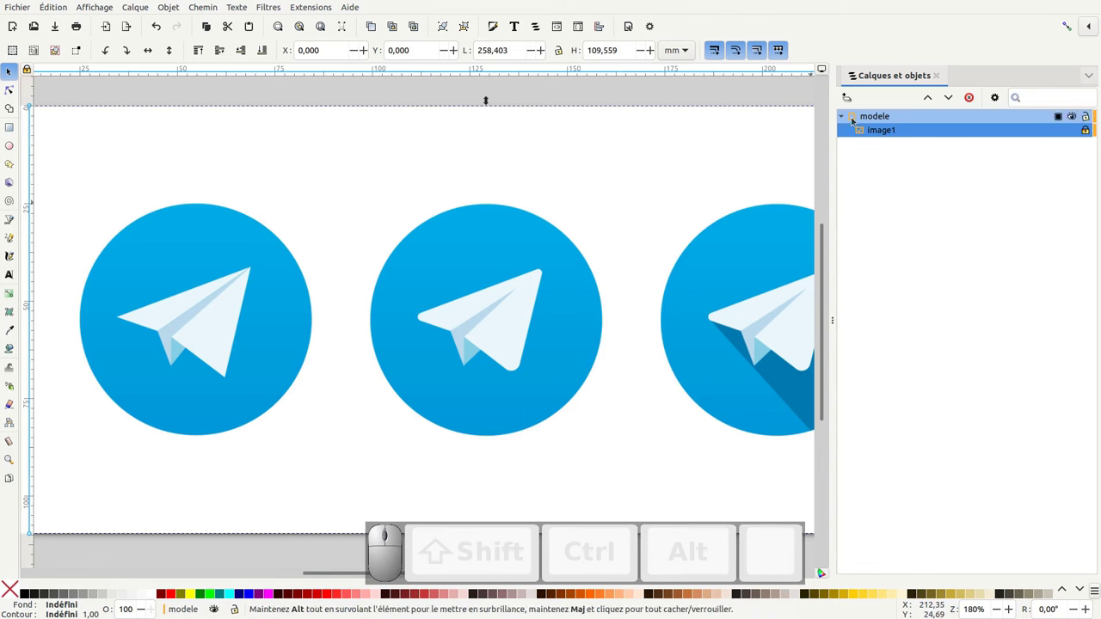
pyautogui.click(852, 100)
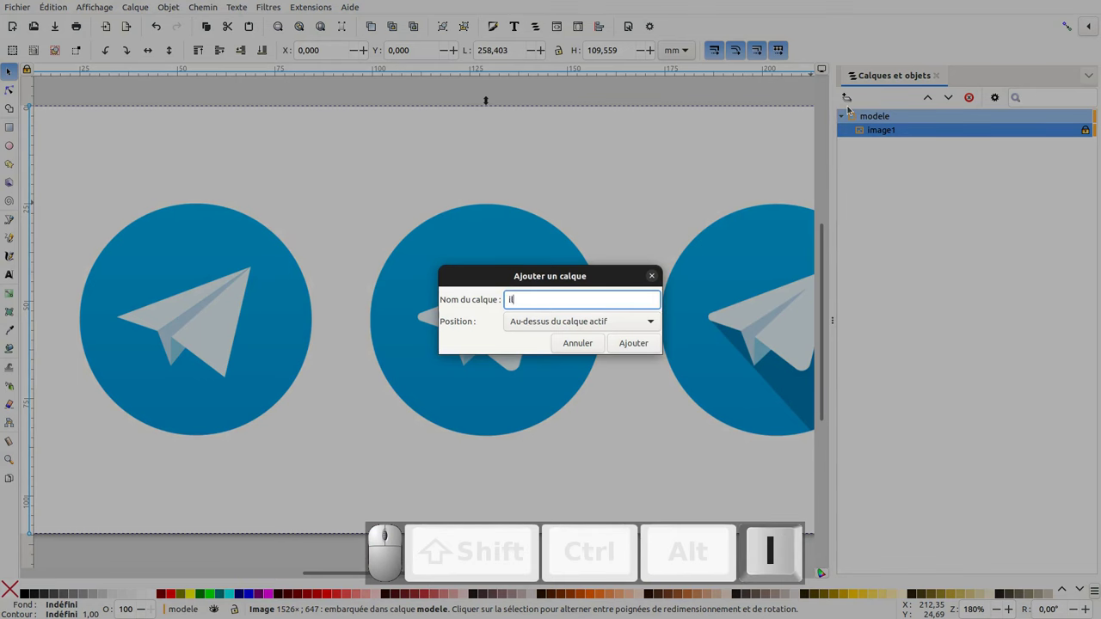
pyautogui.click(650, 339)
pyautogui.scroll(-3)
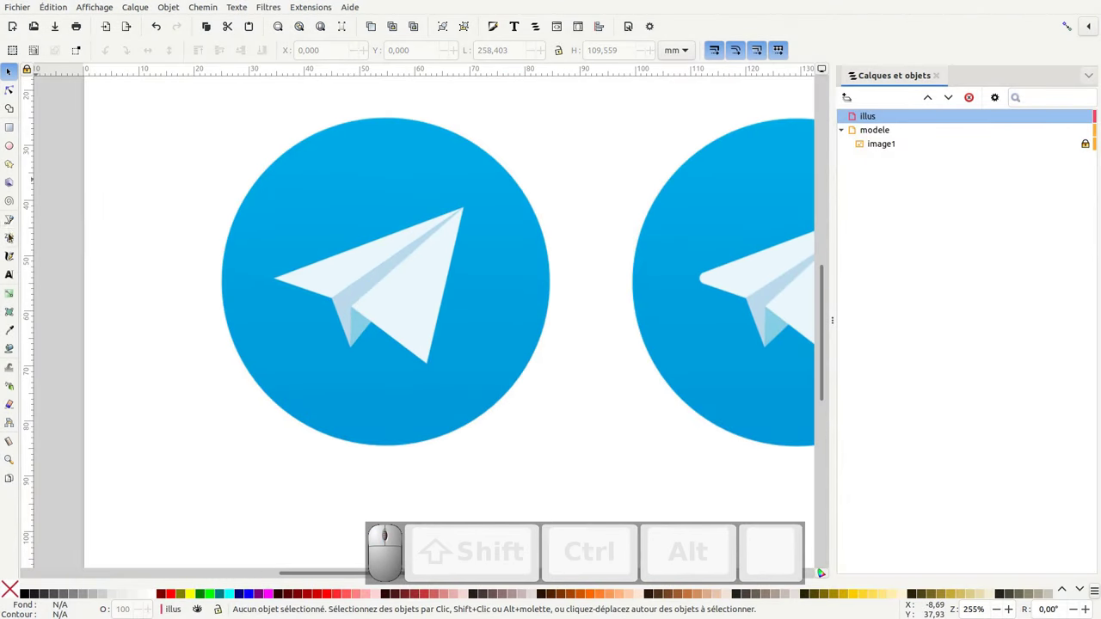
# With the Bezier pen, trace the upper wing of the first plane as a closed three-corner path (path1).
pyautogui.click(9, 220)
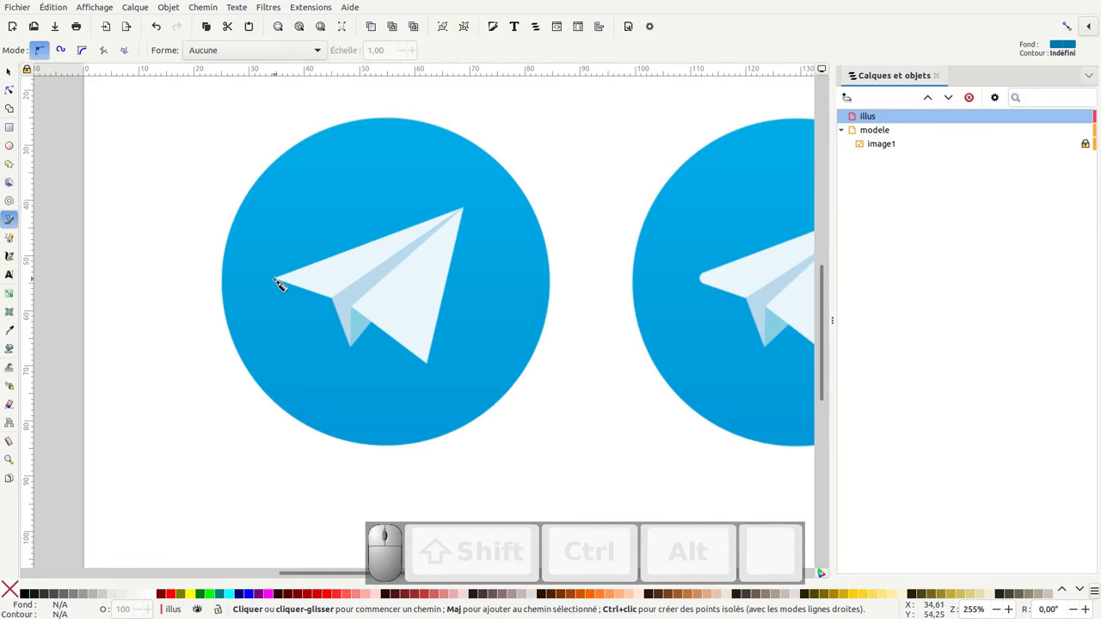
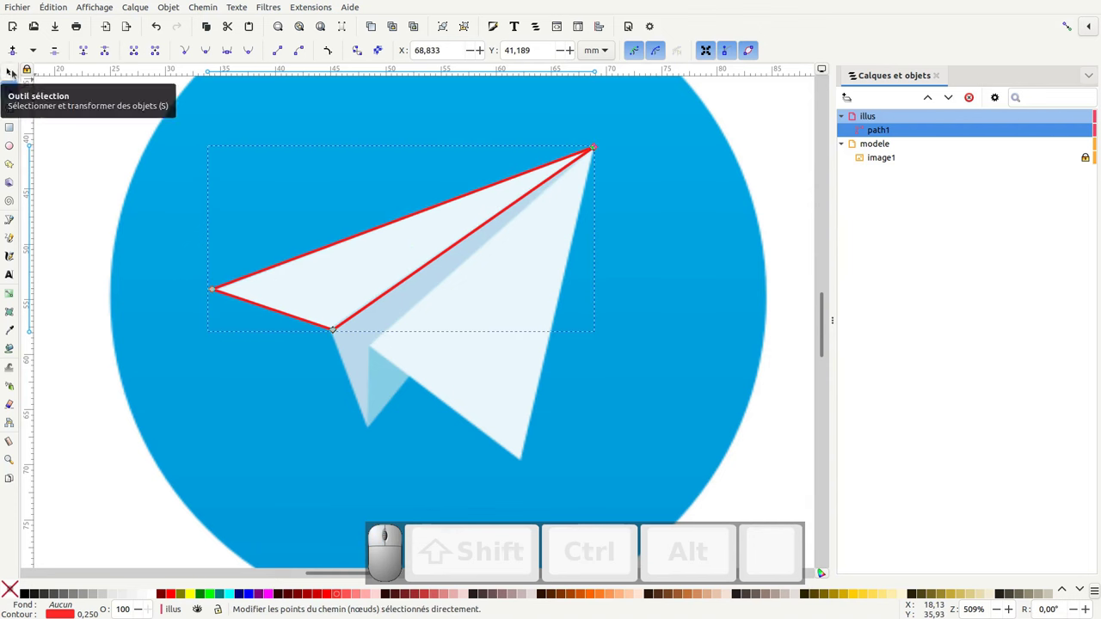
pyautogui.click(18, 71)
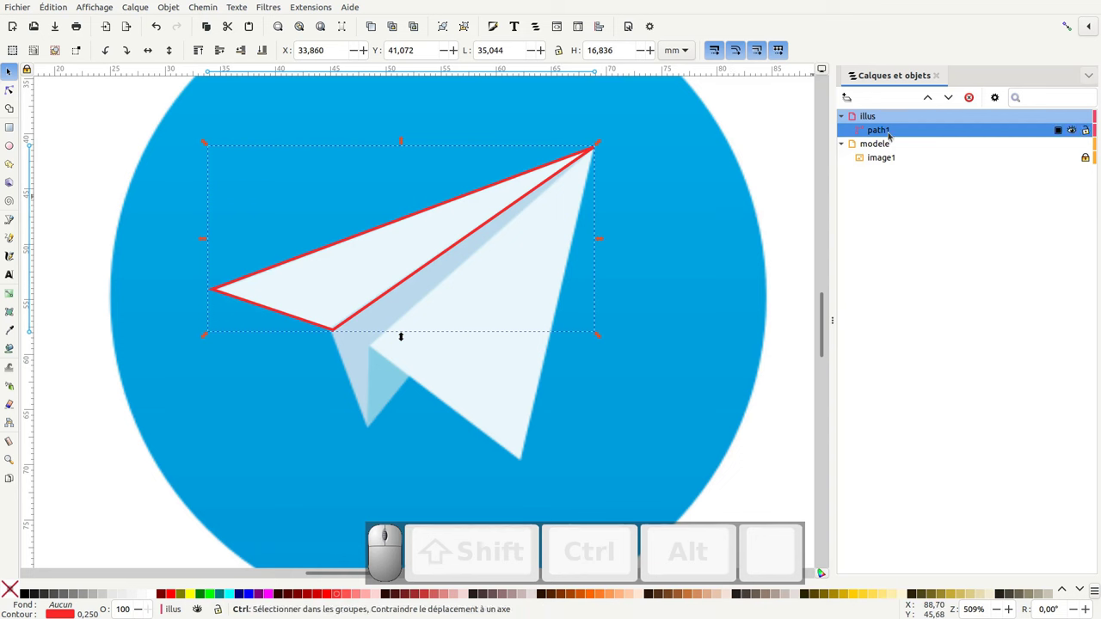
# Duplicate path1 and move a corner node down to trace the plane's lower fold.
pyautogui.press('ctrl+d')
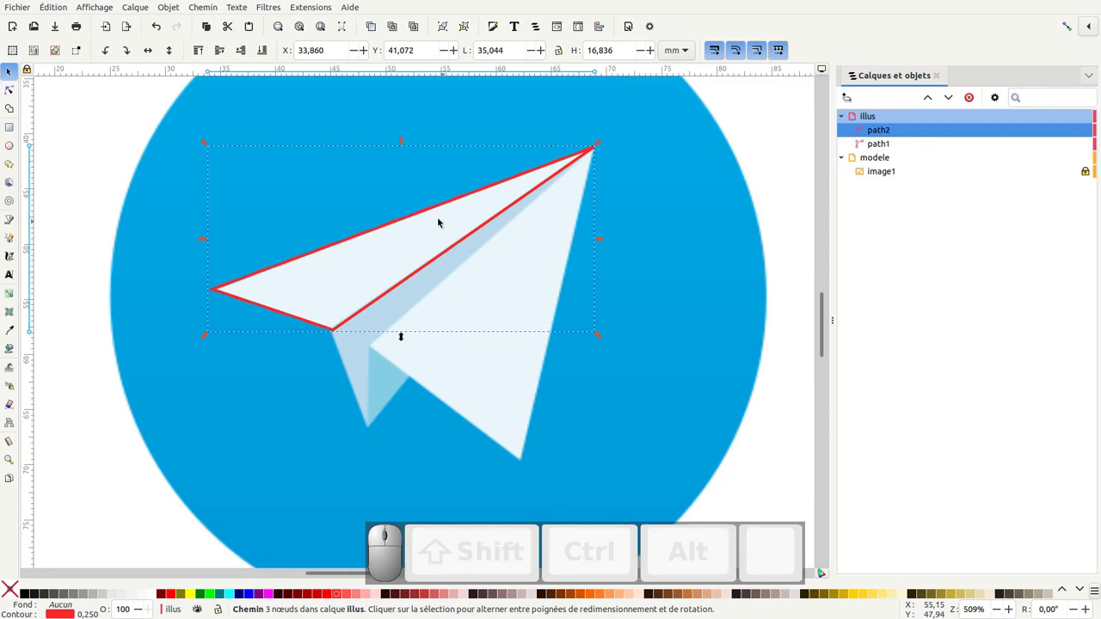
pyautogui.click(437, 239)
pyautogui.press('ctrl+z')
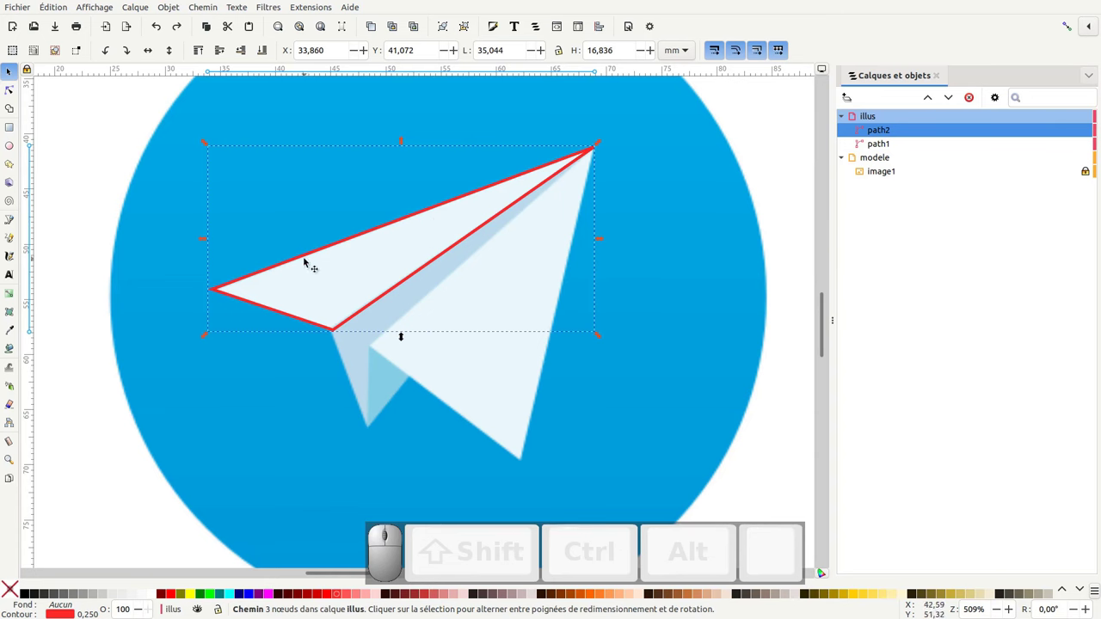
pyautogui.press('F2')
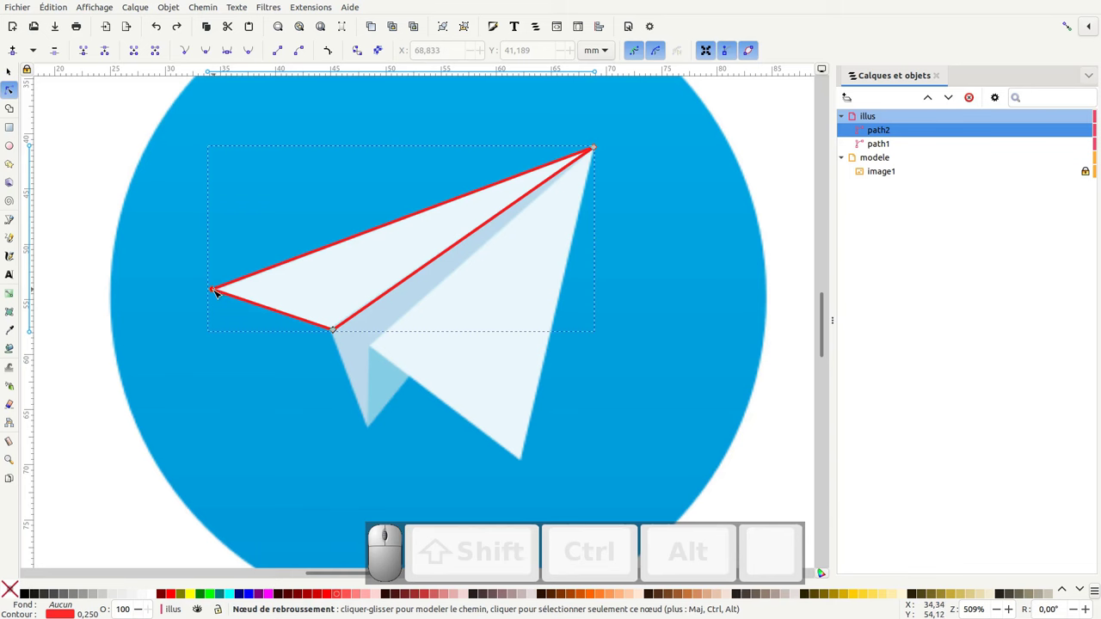
pyautogui.moveTo(216, 286); pyautogui.dragTo(383, 411)
pyautogui.scroll(-3)
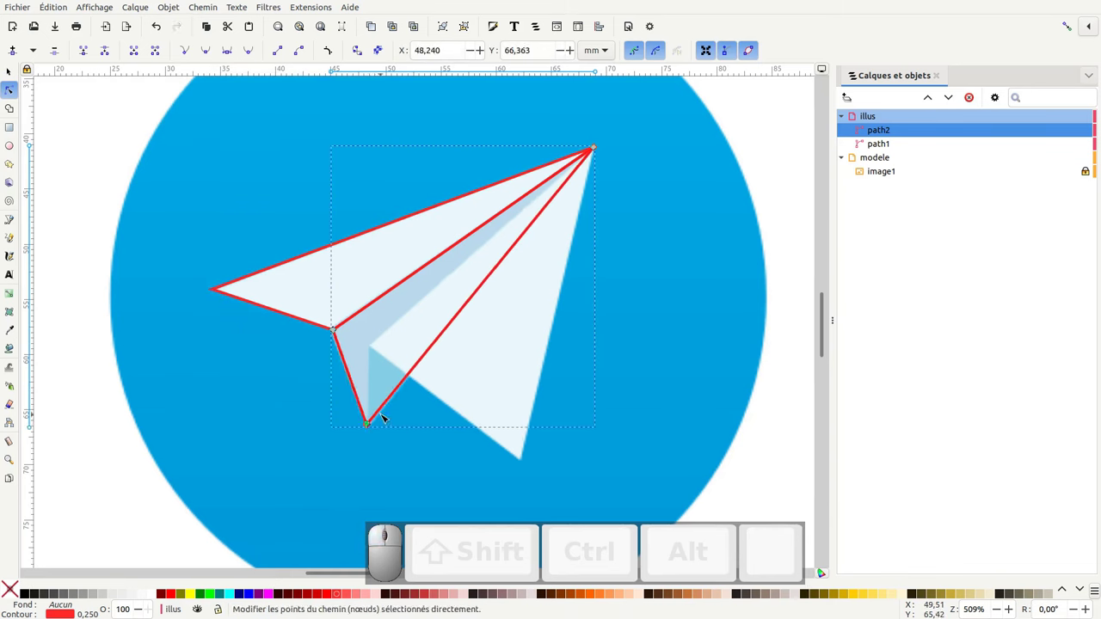
pyautogui.press('F1')
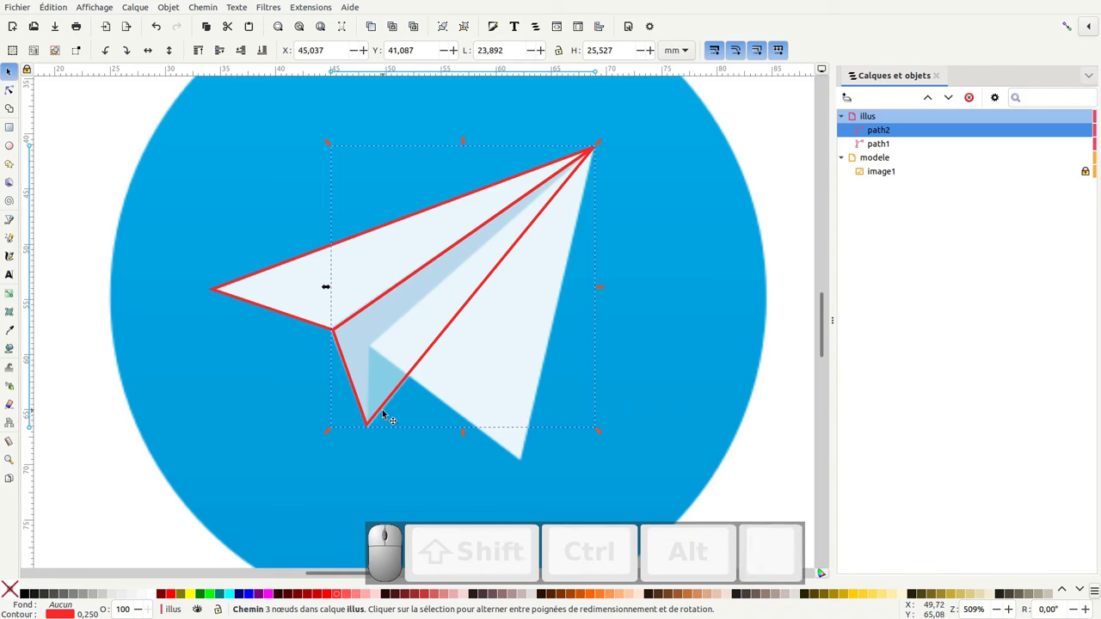
# Duplicate again twice and reshape nodes to trace the inner fold and lower wing (path3, path4).
pyautogui.press('ctrl+d')
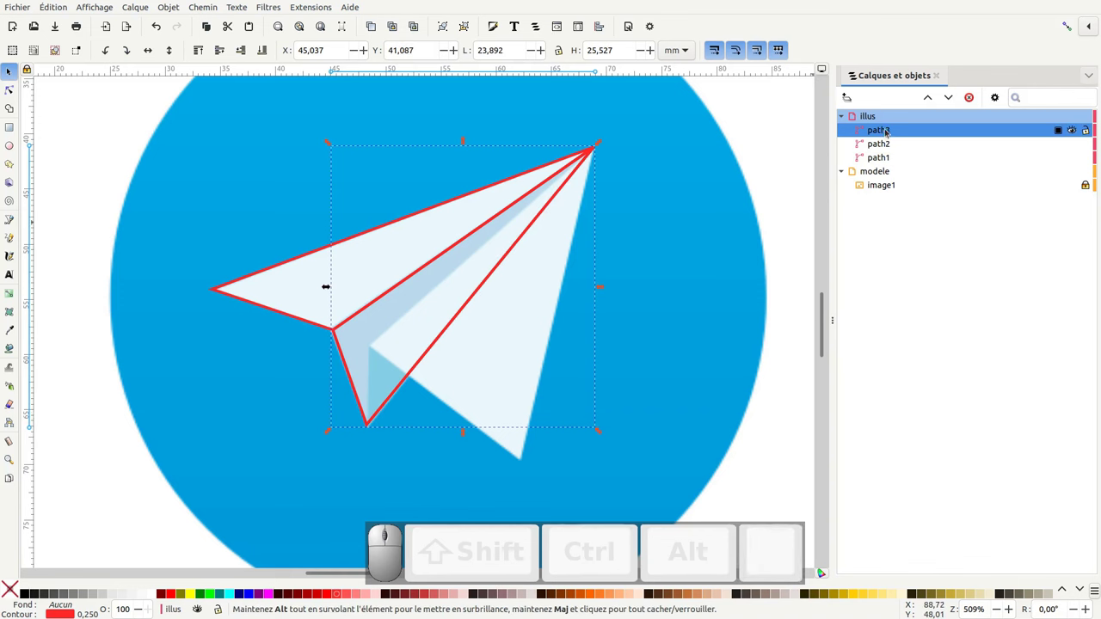
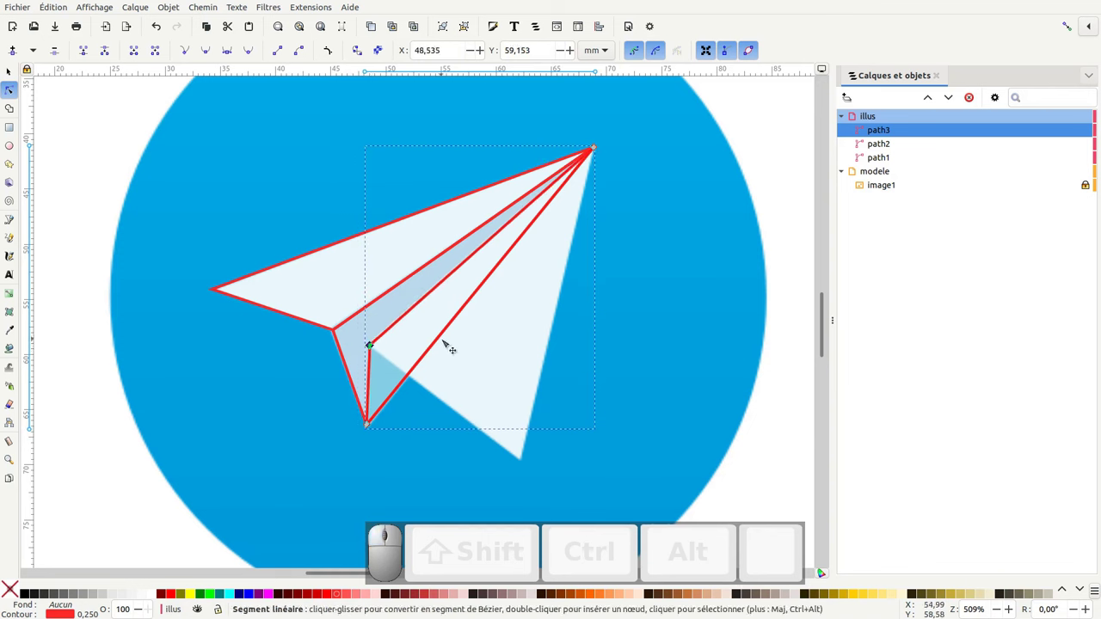
pyautogui.press('F1')
pyautogui.press('ctrl+d')
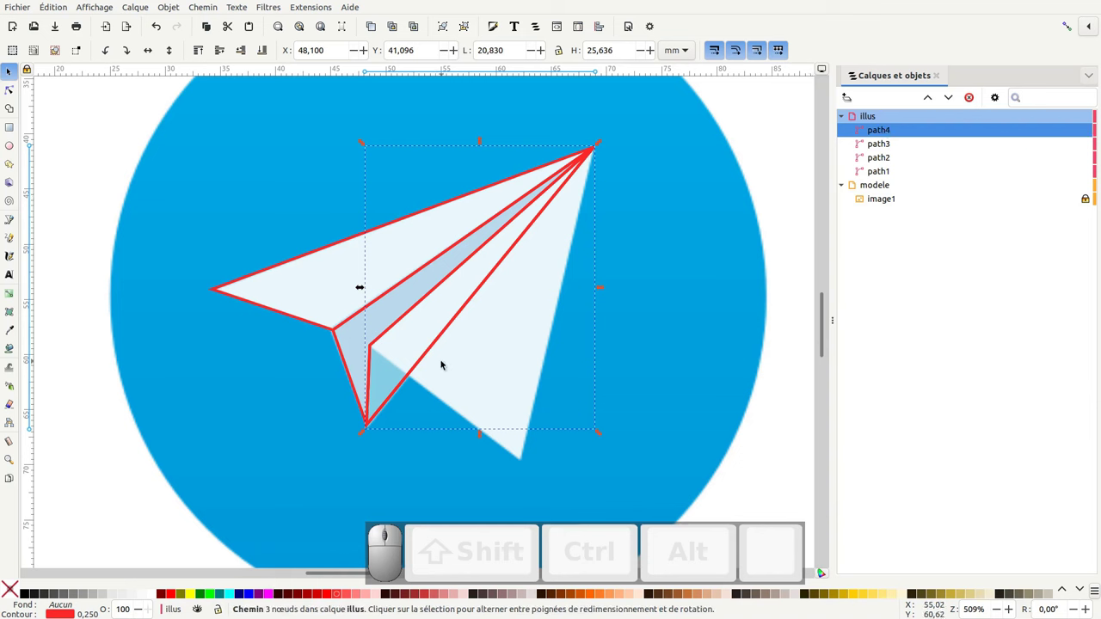
pyautogui.press('F2')
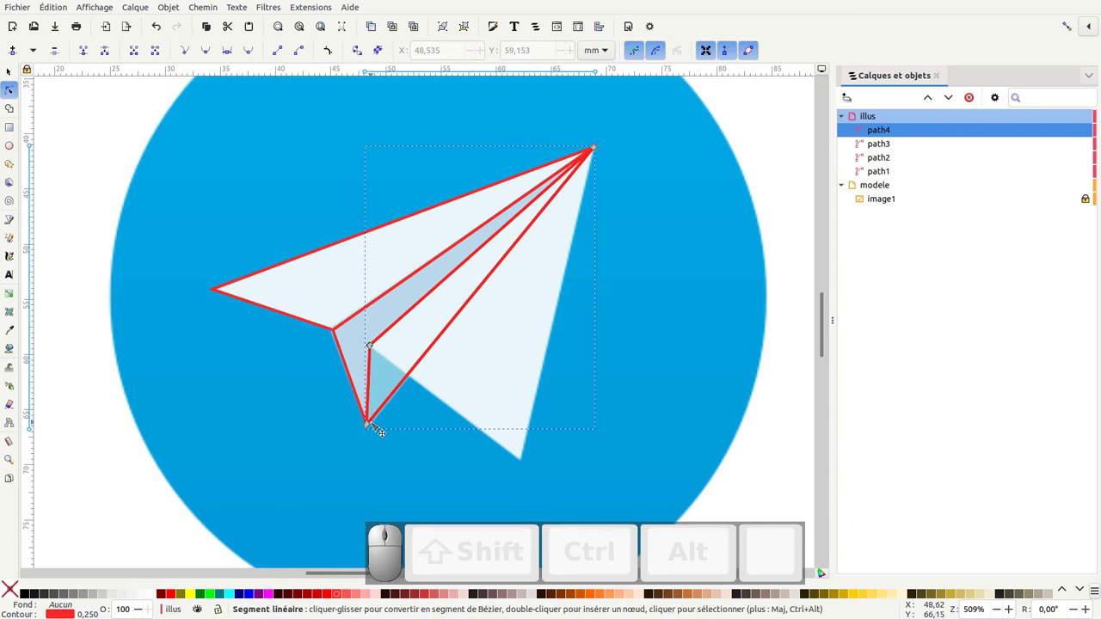
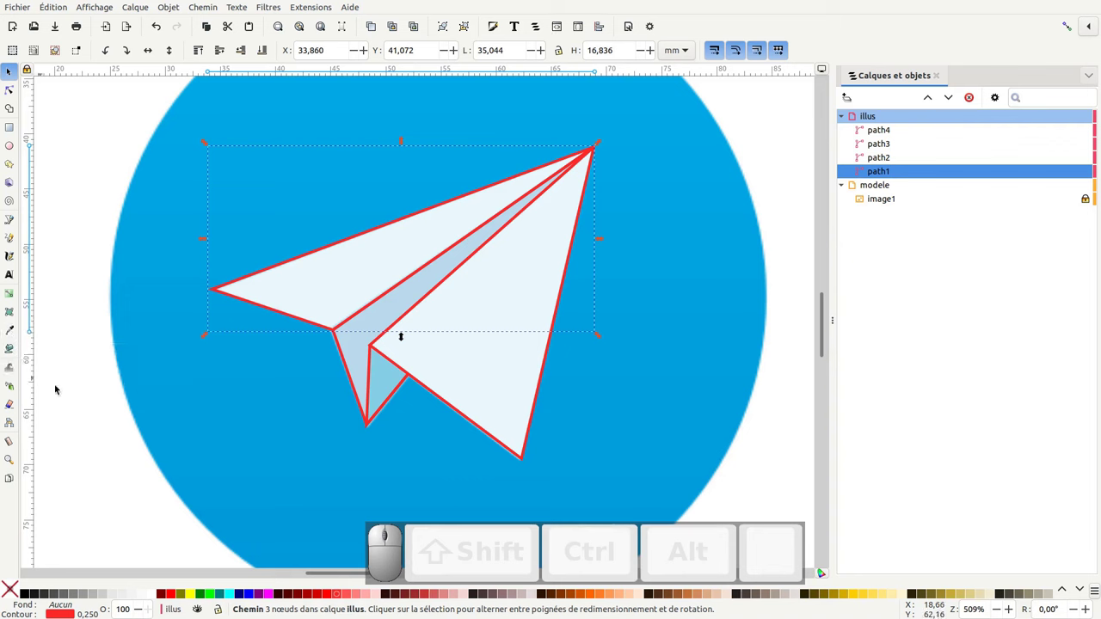
# Sample each plane piece's fill from the reference logo with the Dropper, giving pale and blue facets.
pyautogui.press('d')
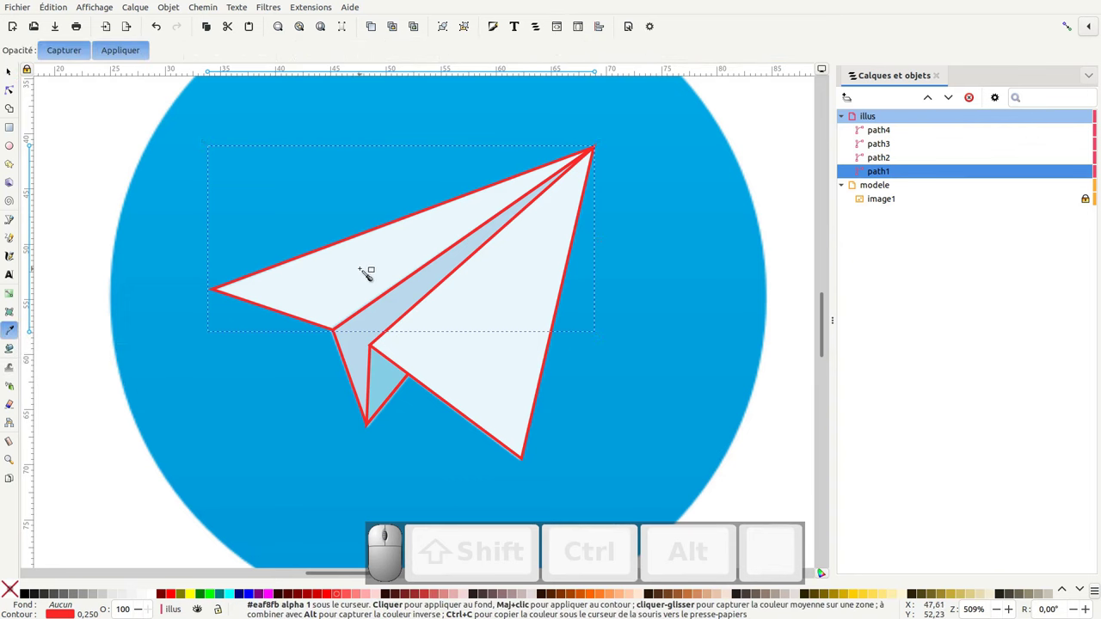
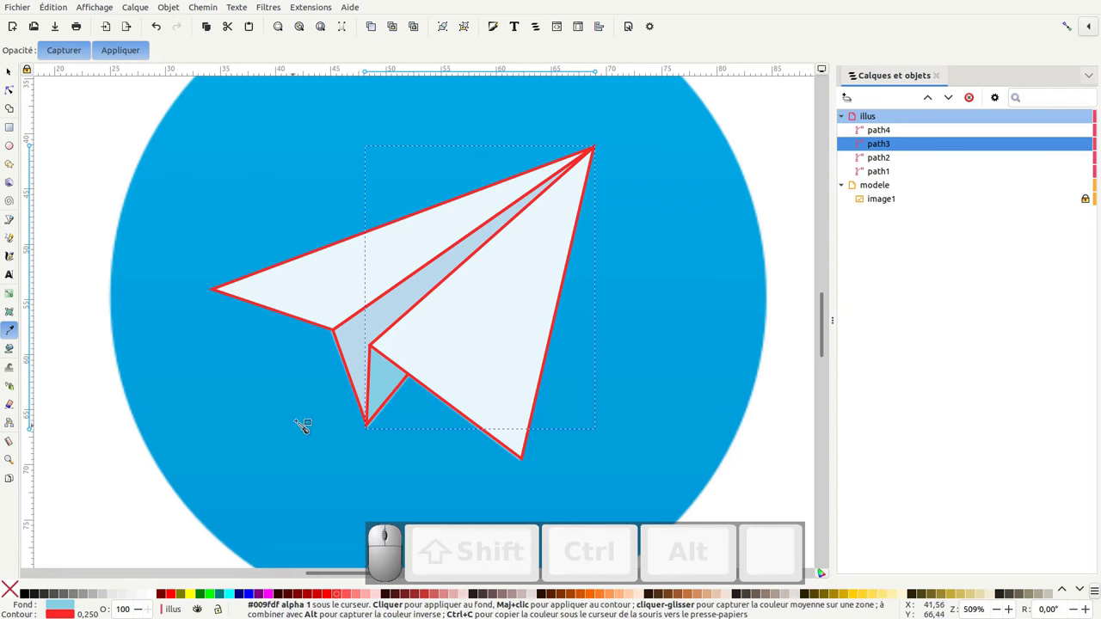
pyautogui.press('F1')
pyautogui.click(347, 367)
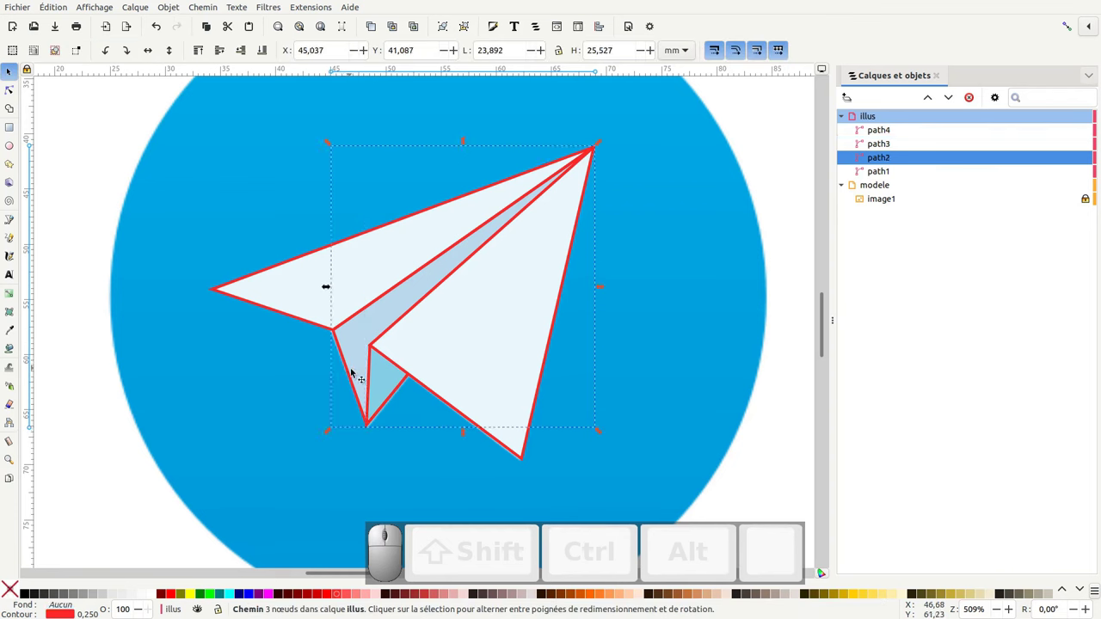
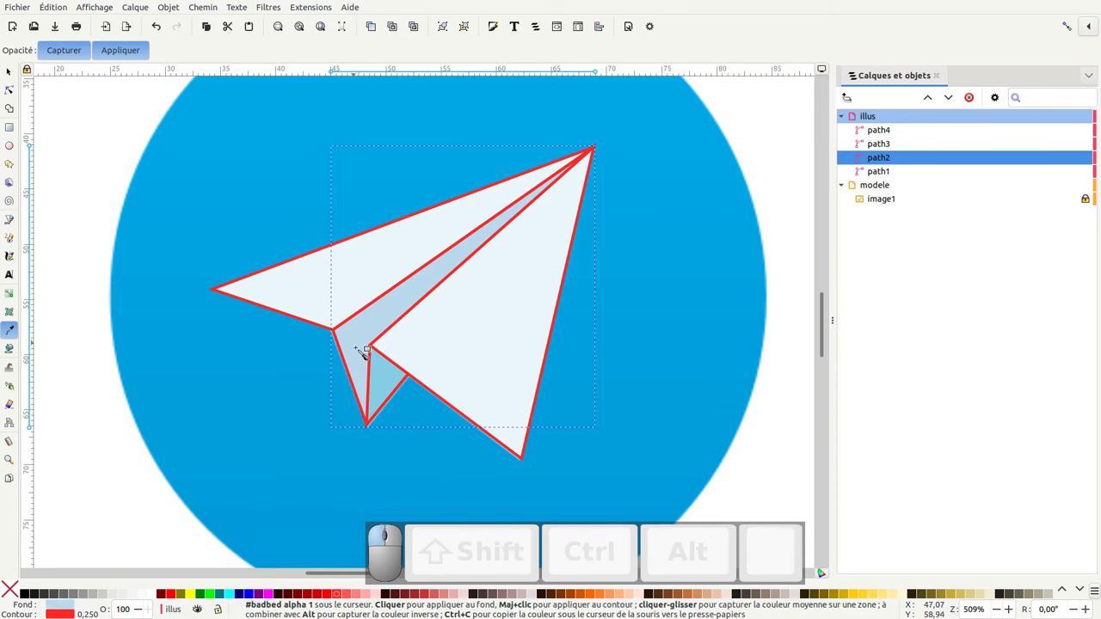
pyautogui.press('F1')
pyautogui.press('KP_Subtract')
pyautogui.press('KP_Subtract')
# Rubber-band the four plane paths, group them as g4 and remove their red stroke.
pyautogui.moveTo(205, 112); pyautogui.dragTo(449, 328)
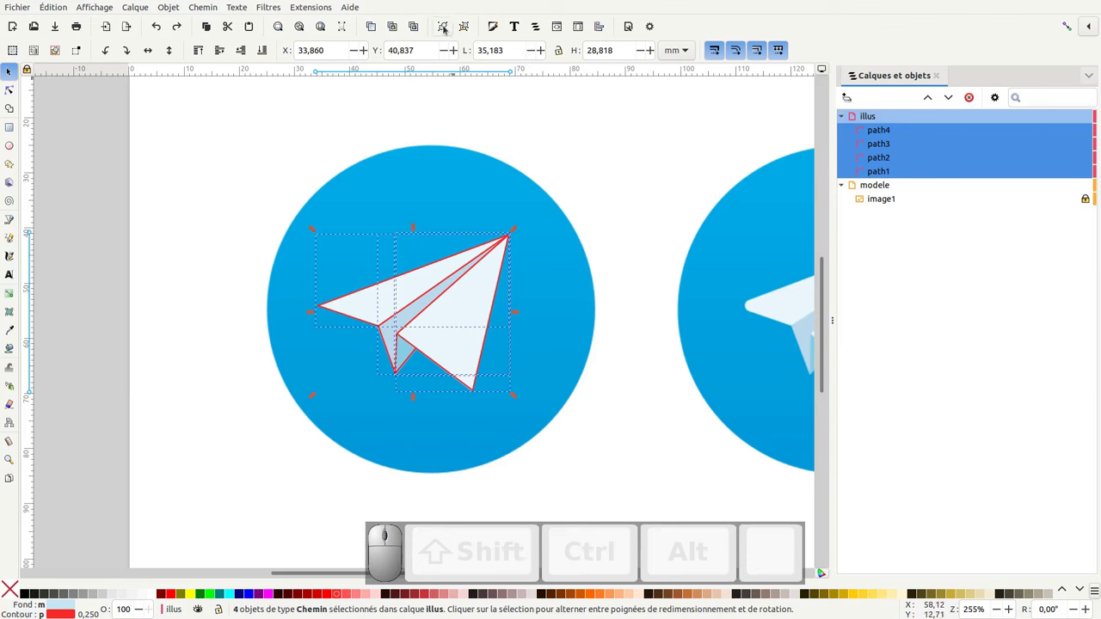
pyautogui.click(446, 28)
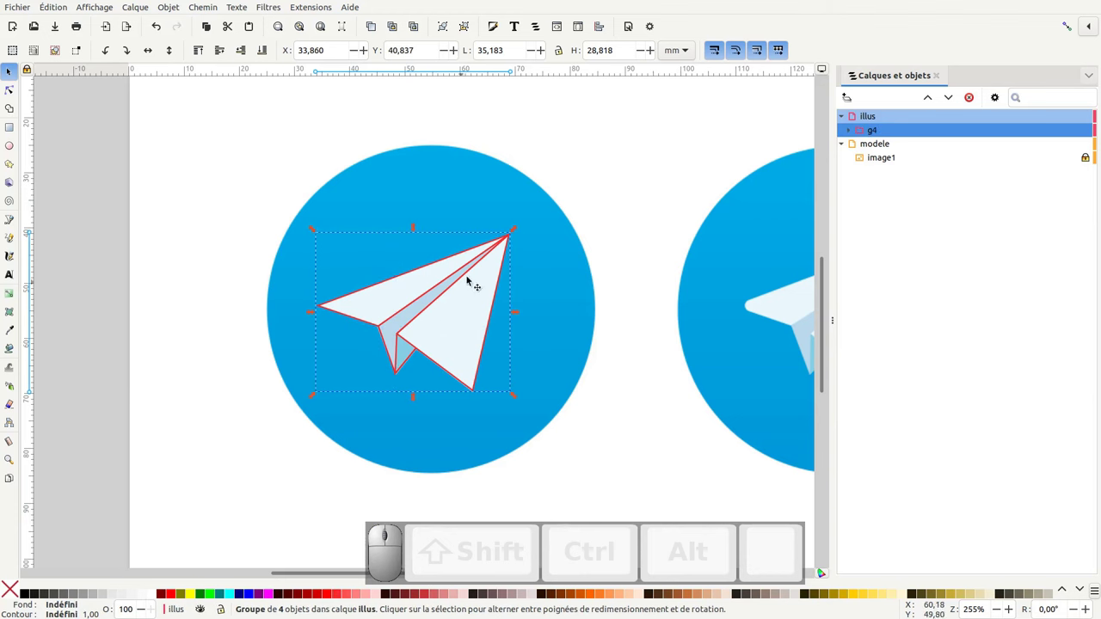
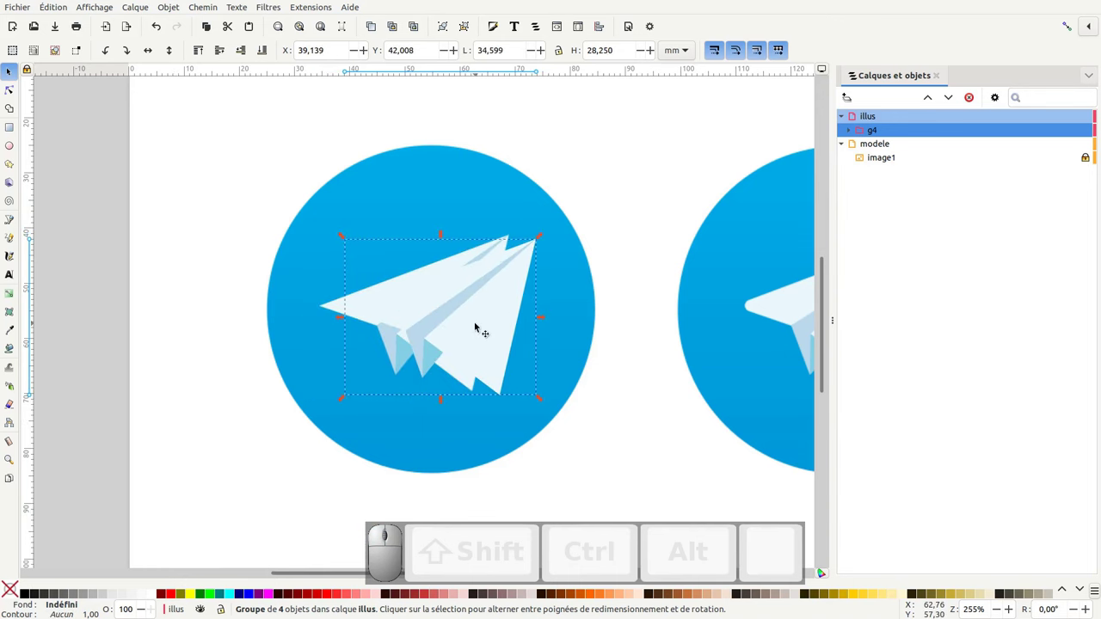
pyautogui.click(479, 326)
# Draw a circle (path5) and resize it to match the first logo's blue disc.
pyautogui.press('ctrl+z')
pyautogui.press('ctrl+z')
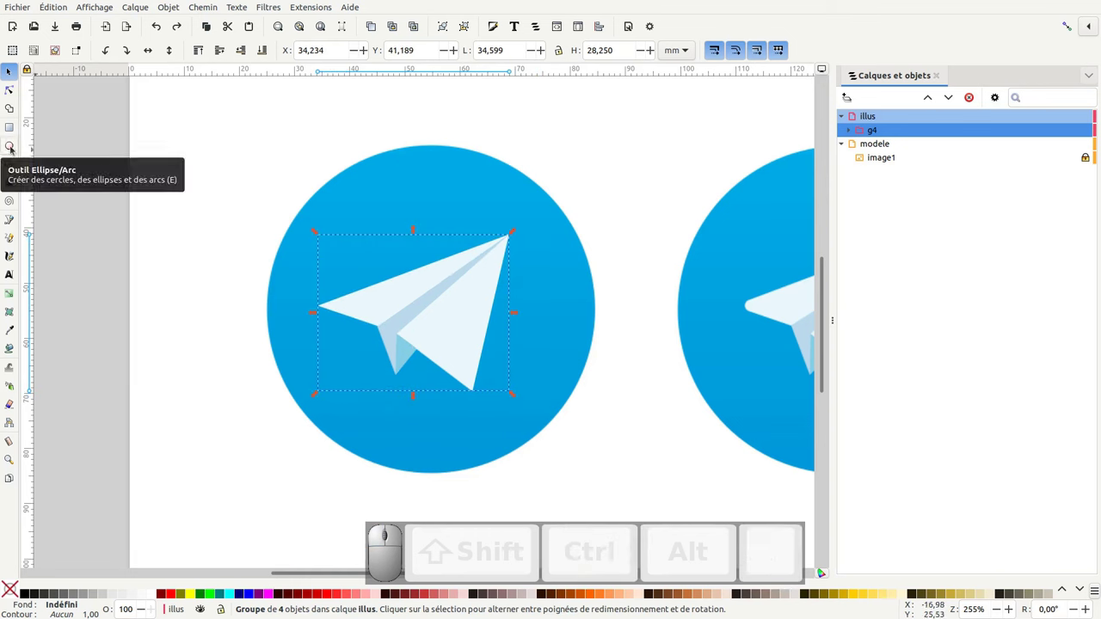
pyautogui.click(12, 145)
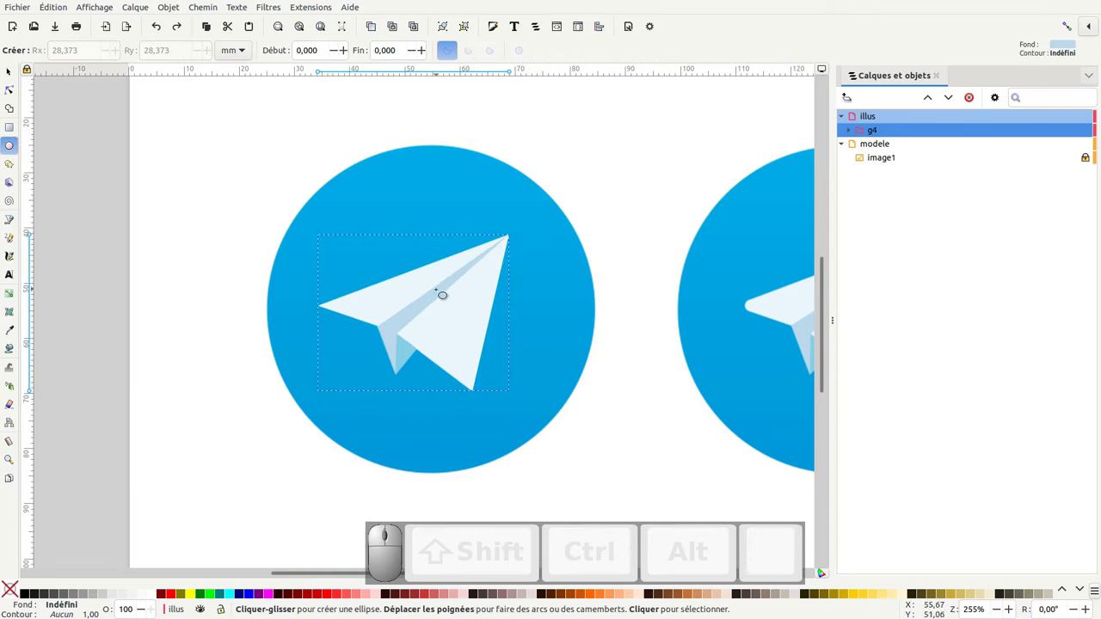
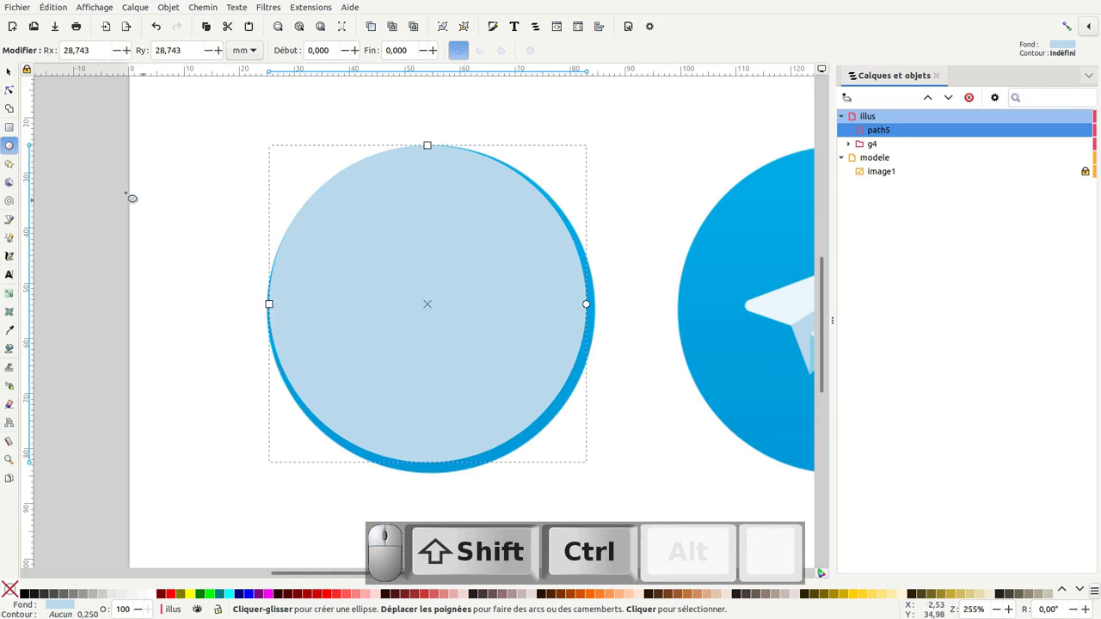
pyautogui.press('F1')
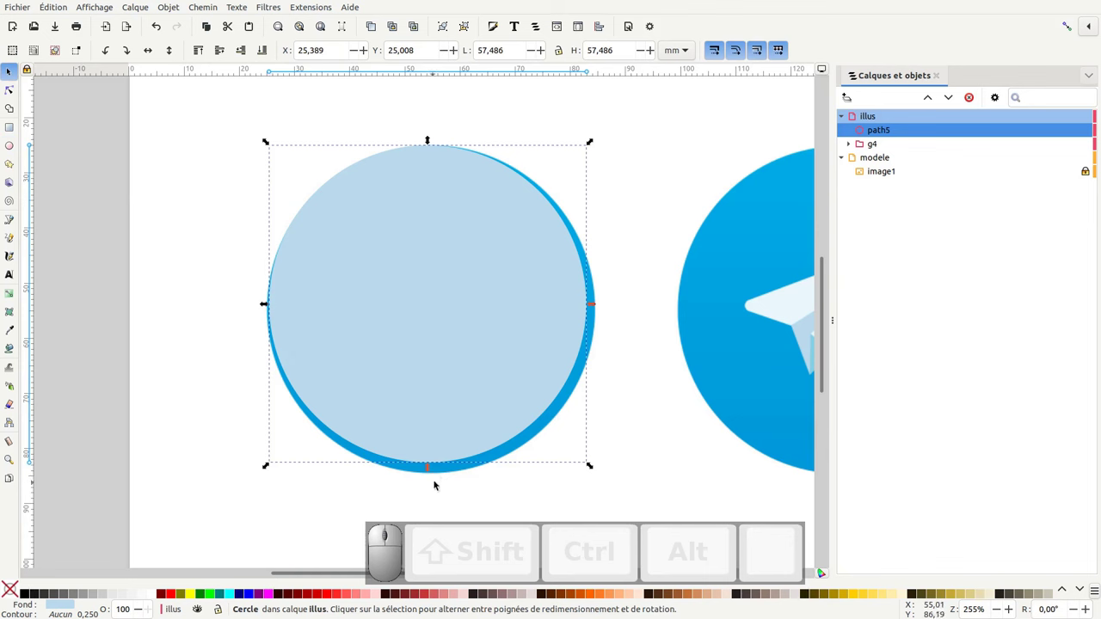
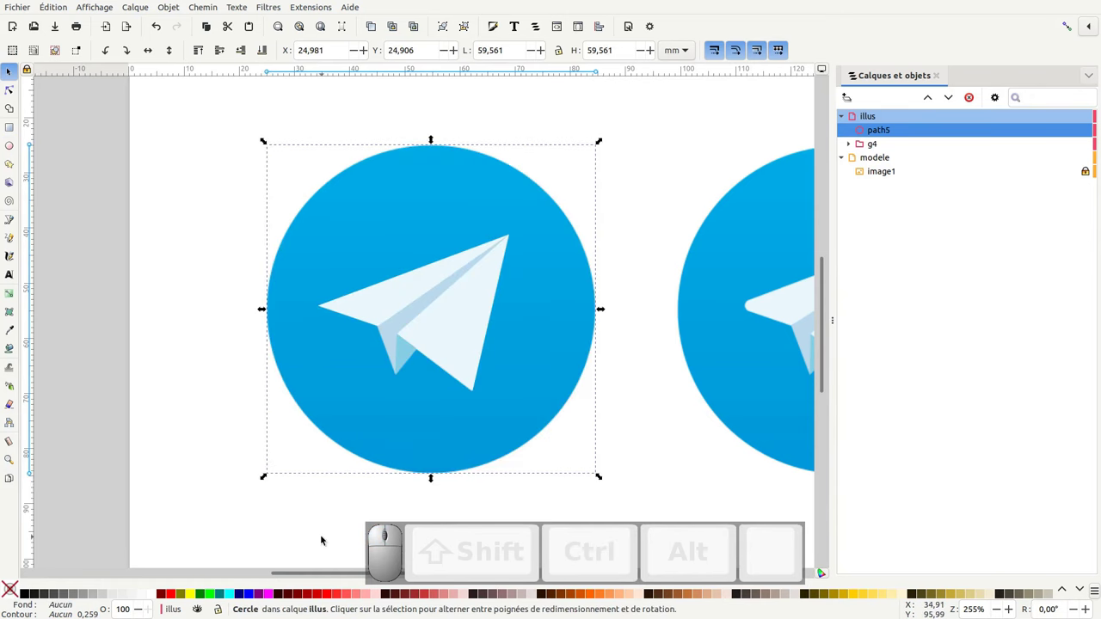
# Give path5 a vertical blue gradient with both stops sampled from the reference disc.
pyautogui.click(15, 330)
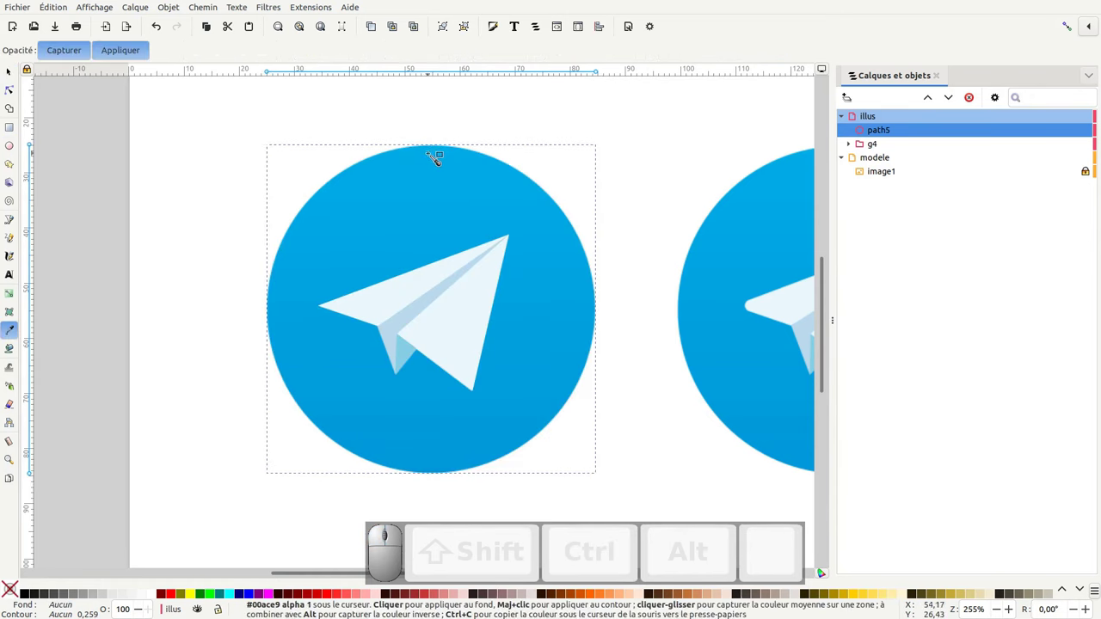
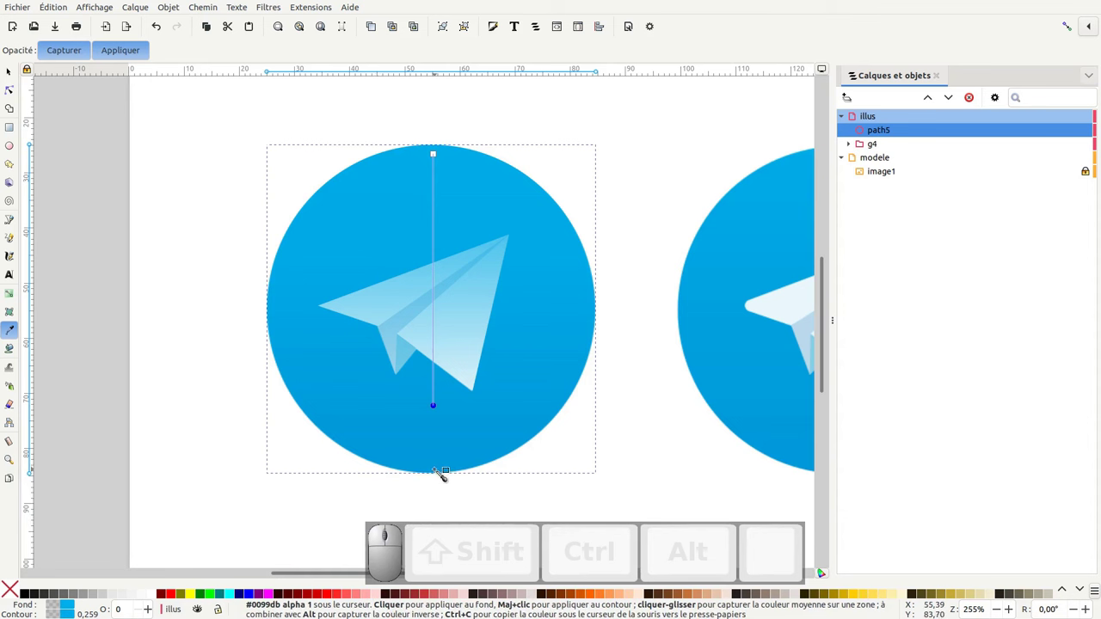
pyautogui.click(446, 473)
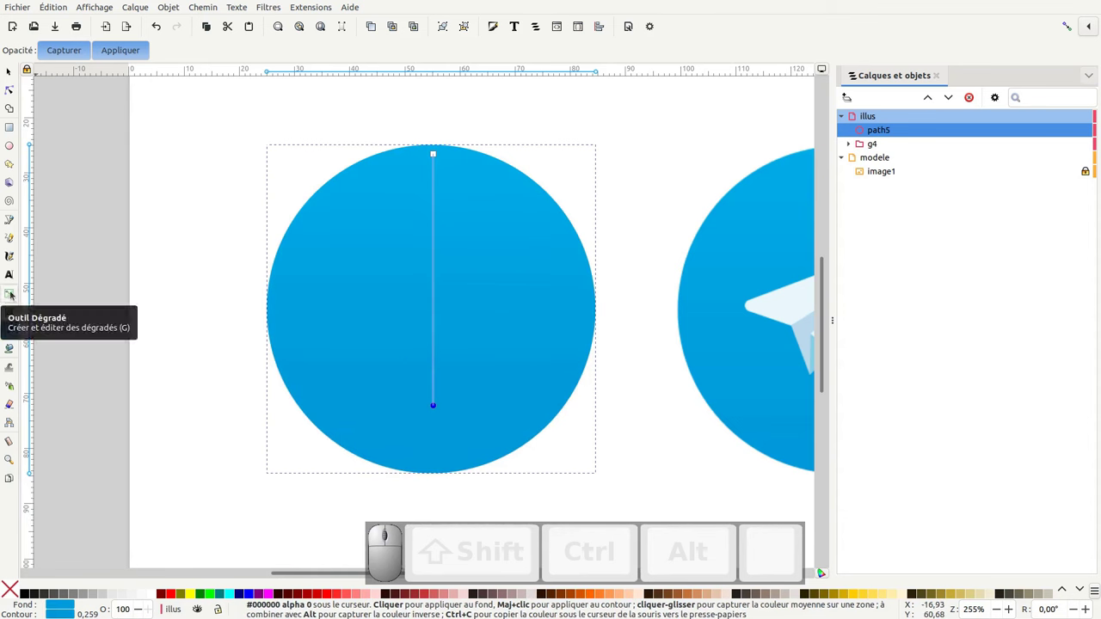
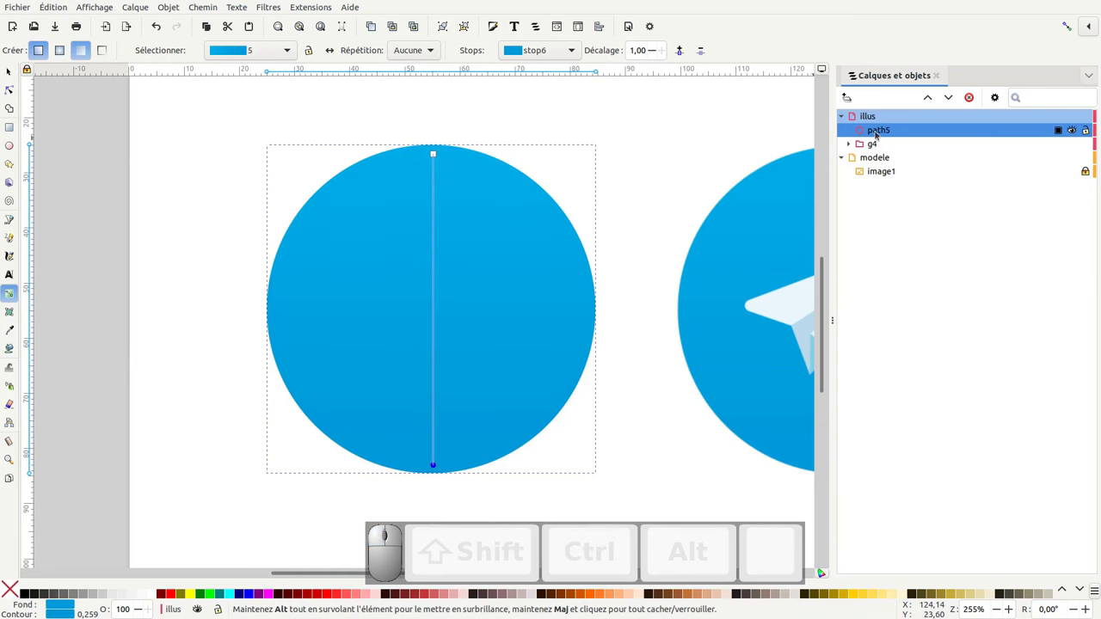
# Move path5 below the plane group and rename the group 'avion01'.
pyautogui.moveTo(885, 131); pyautogui.dragTo(884, 142)
pyautogui.click(877, 132)
pyautogui.click(879, 133)
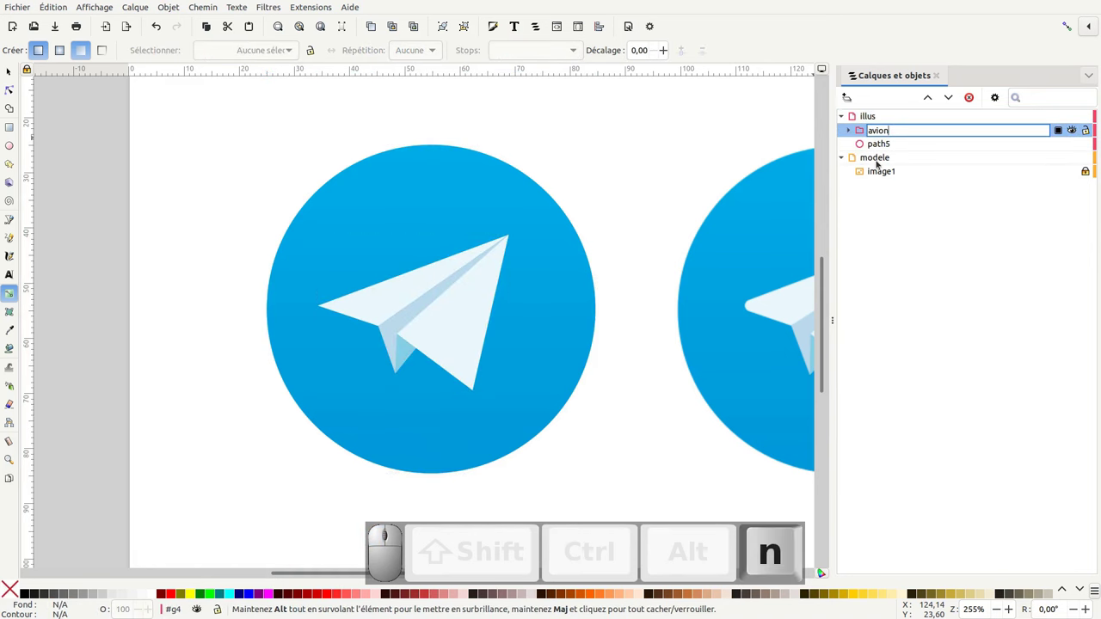
pyautogui.press('KP_0')
# Expand avion01, check its bottom piece and pan the canvas toward the second logo.
pyautogui.click(22, 78)
pyautogui.middleClick(264, 238)
pyautogui.click(372, 258)
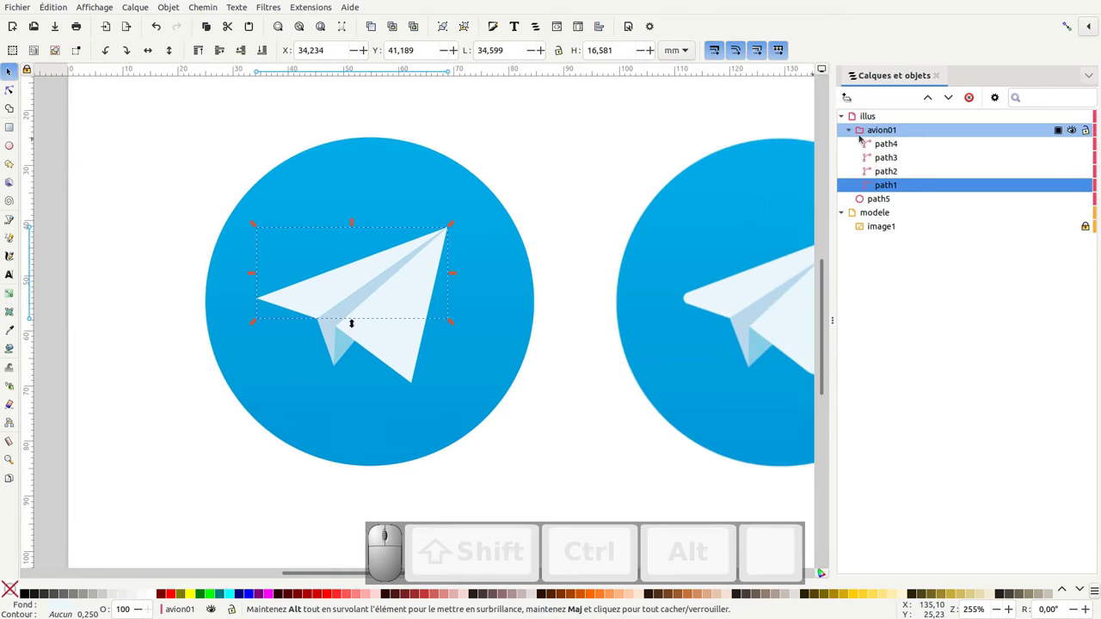
pyautogui.middleClick(556, 287)
pyautogui.scroll(3)
pyautogui.moveTo(116, 156); pyautogui.dragTo(284, 255)
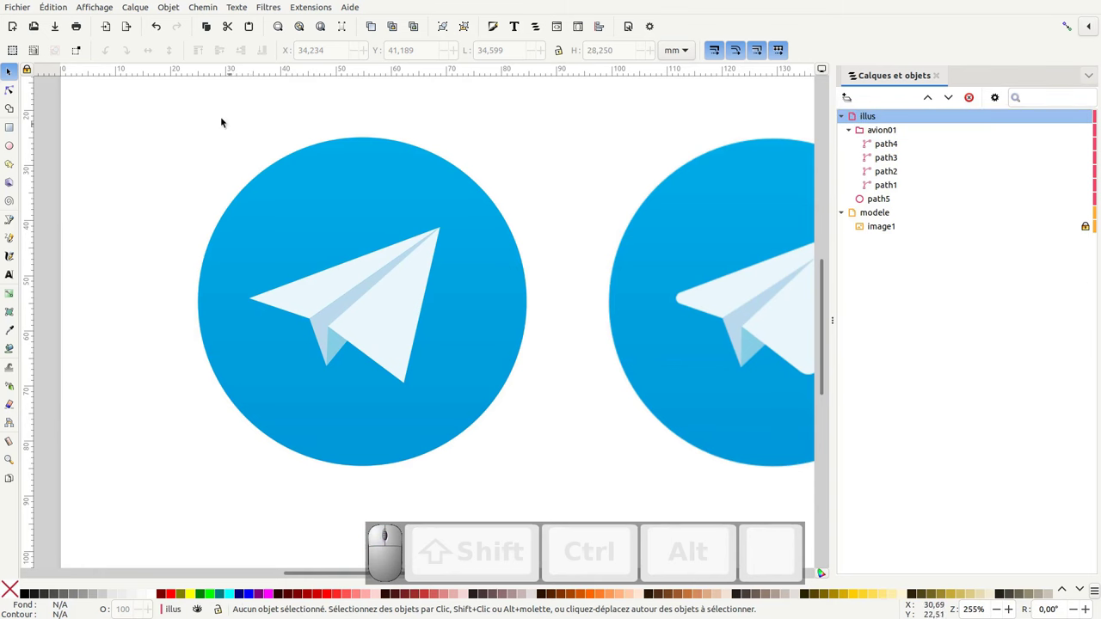
# Duplicate the avion01 group with Ctrl+D and move the copy onto the second logo's plane.
pyautogui.scroll(3)
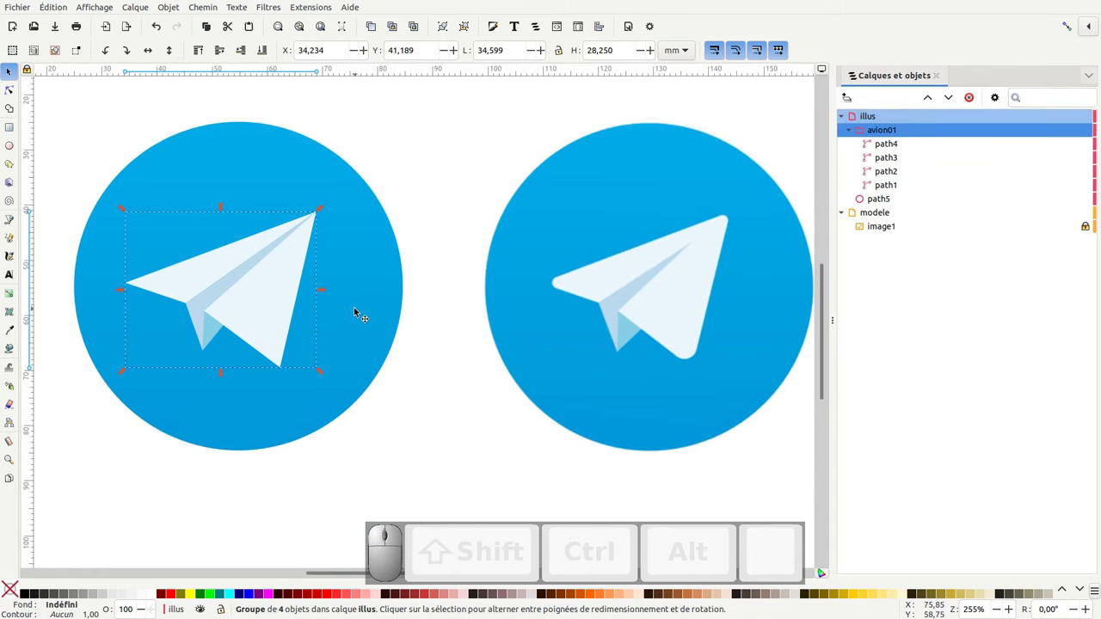
pyautogui.press('ctrl+d')
pyautogui.moveTo(267, 290); pyautogui.dragTo(669, 307)
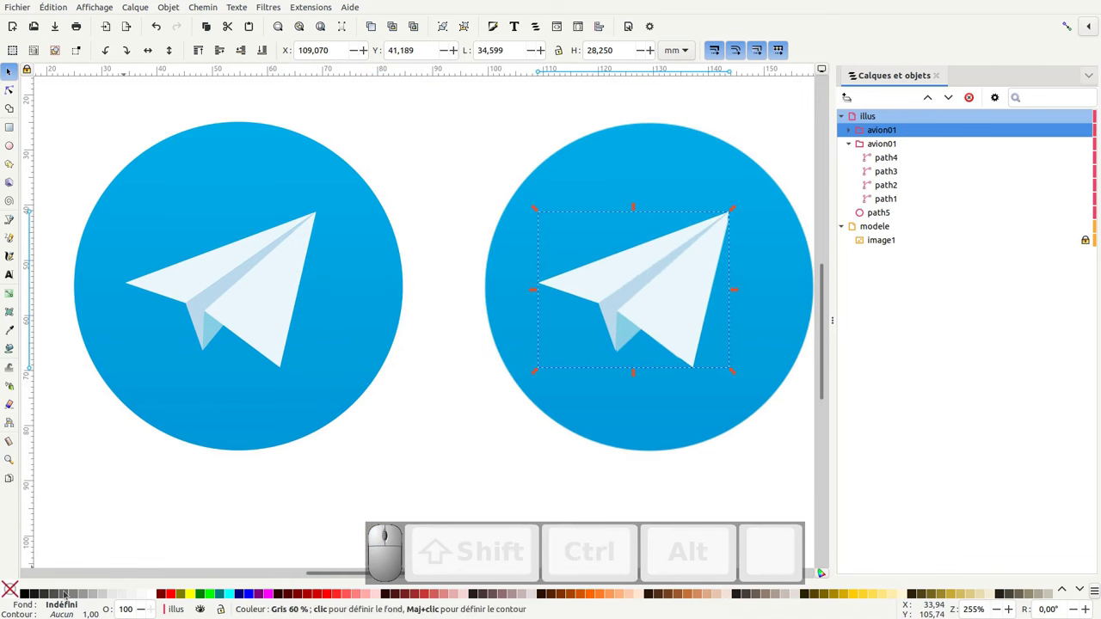
pyautogui.click(12, 587)
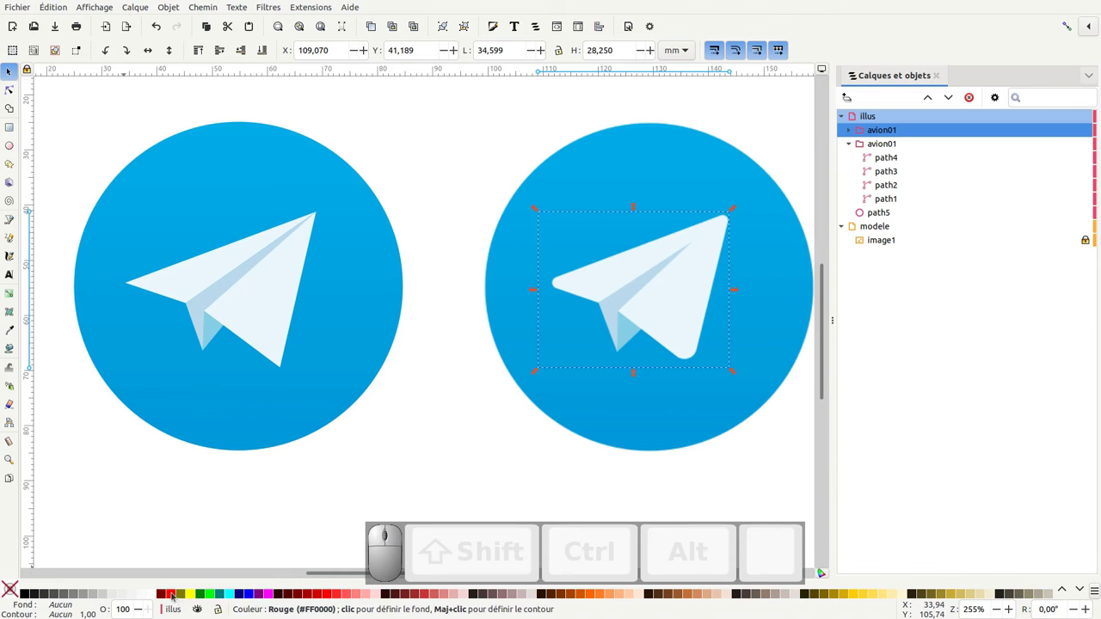
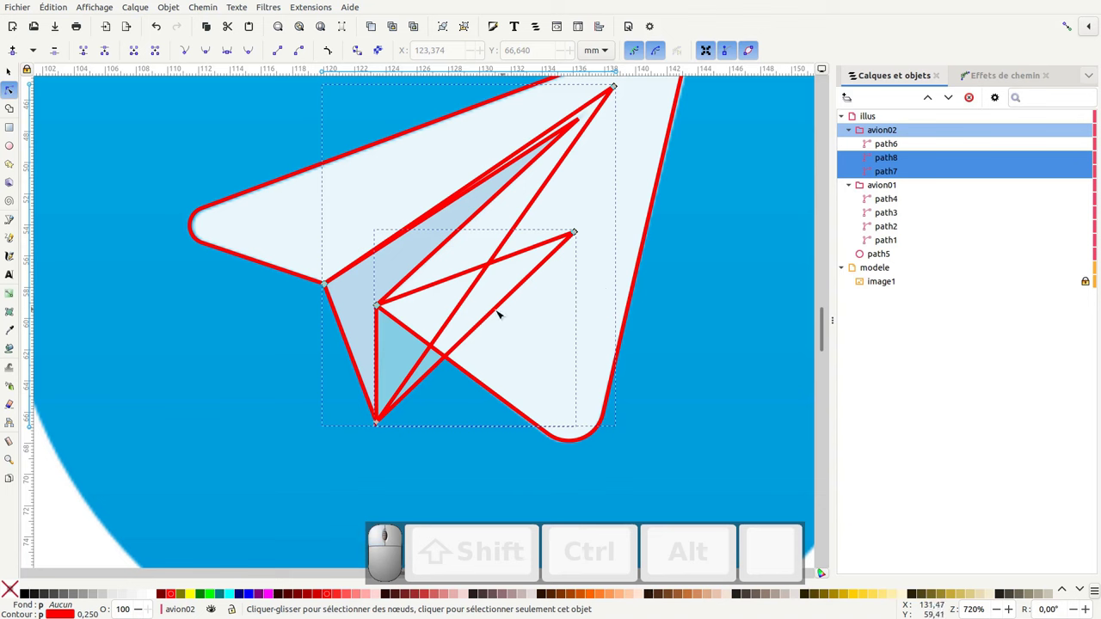
# Give the second plane's outline path6 a pale fill sampled from the reference with the dropper.
pyautogui.click(458, 393)
pyautogui.click(479, 378)
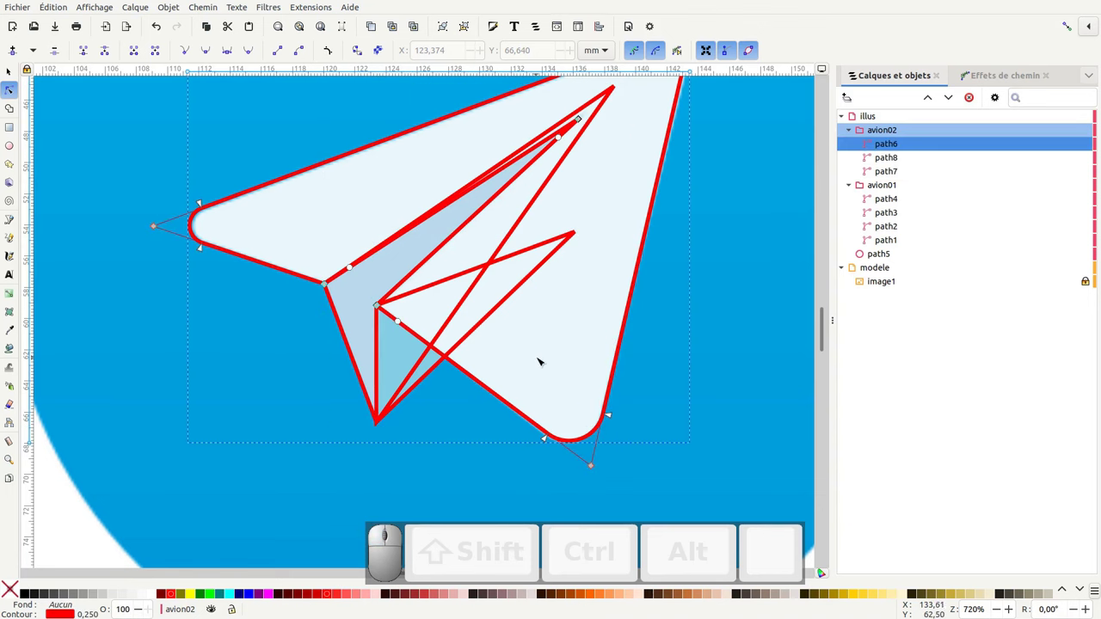
pyautogui.press('d')
pyautogui.click(554, 354)
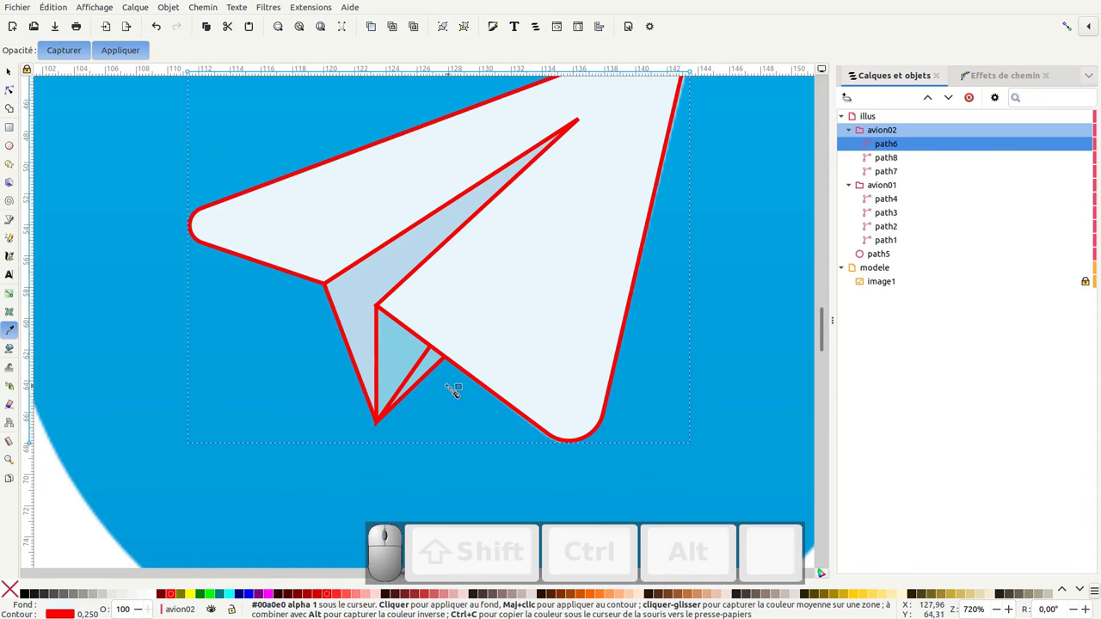
pyautogui.press('F2')
pyautogui.click(435, 370)
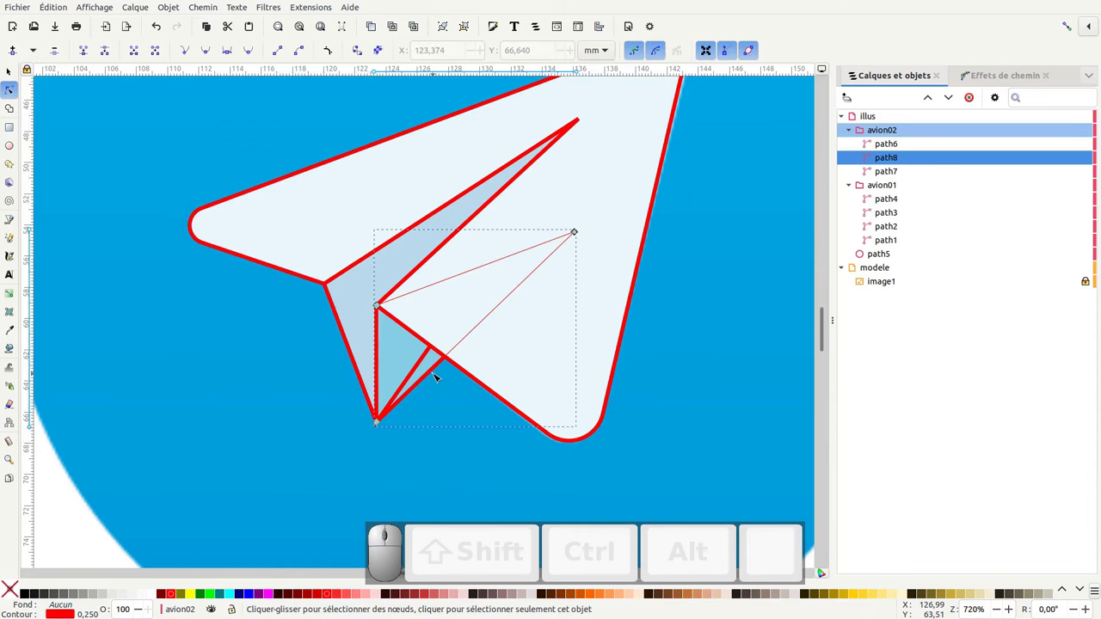
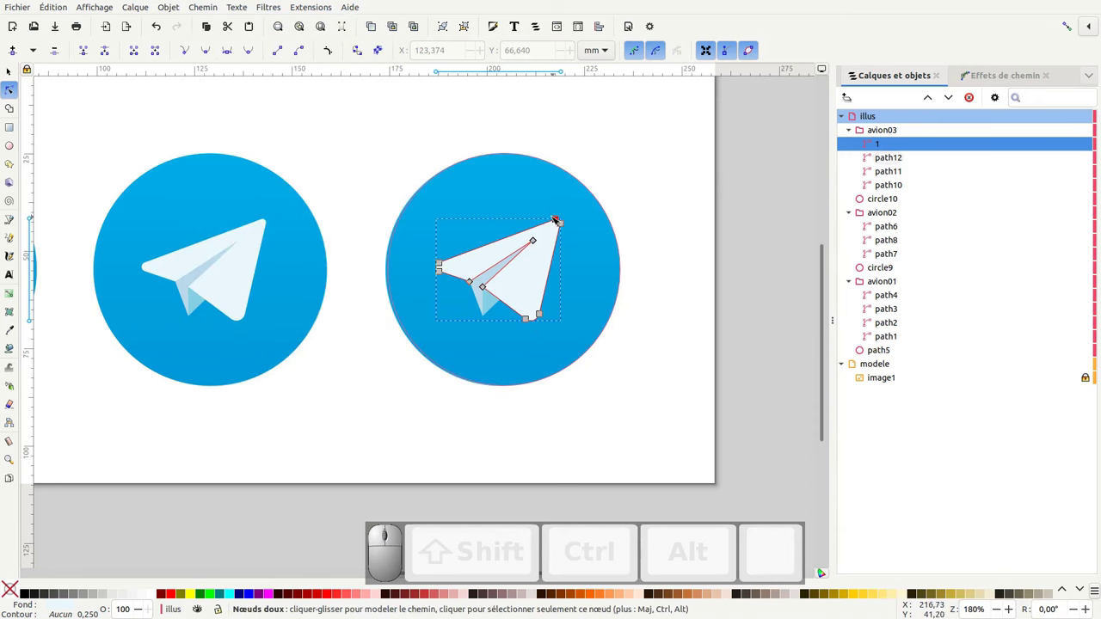
# Duplicate the third plane's outline, shift the copy down-right past the circle and fill it red.
pyautogui.middleClick(576, 311)
pyautogui.scroll(-3)
pyautogui.click(11, 71)
pyautogui.press('ctrl+d')
pyautogui.moveTo(444, 225); pyautogui.dragTo(429, 541)
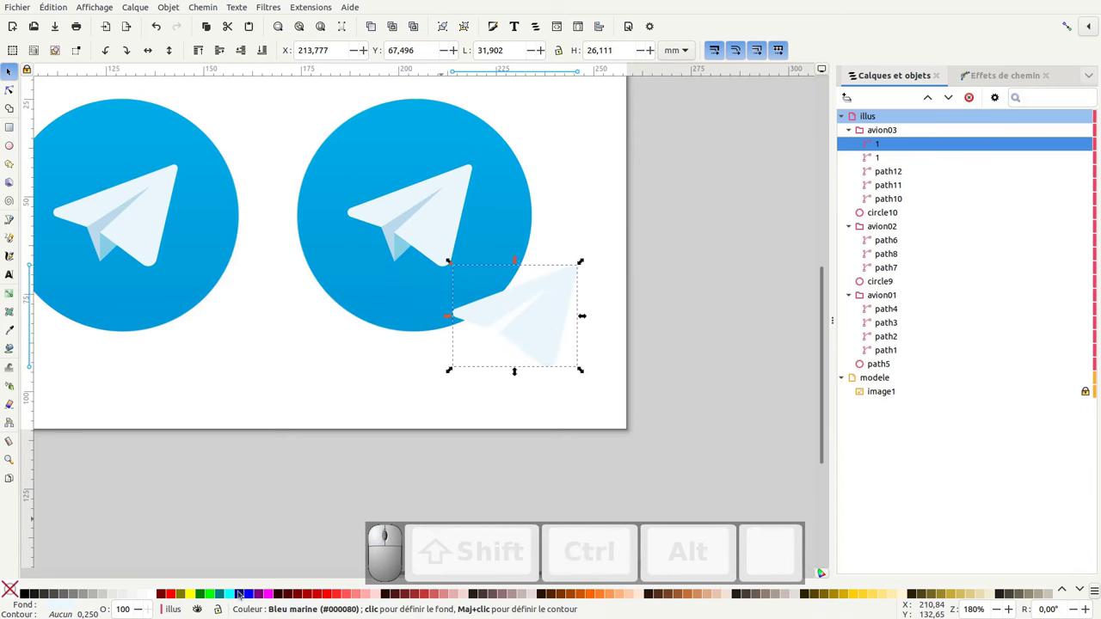
pyautogui.click(339, 595)
# Try making the whole avion03 group red, then undo the fill on the inner plane.
pyautogui.click(438, 238)
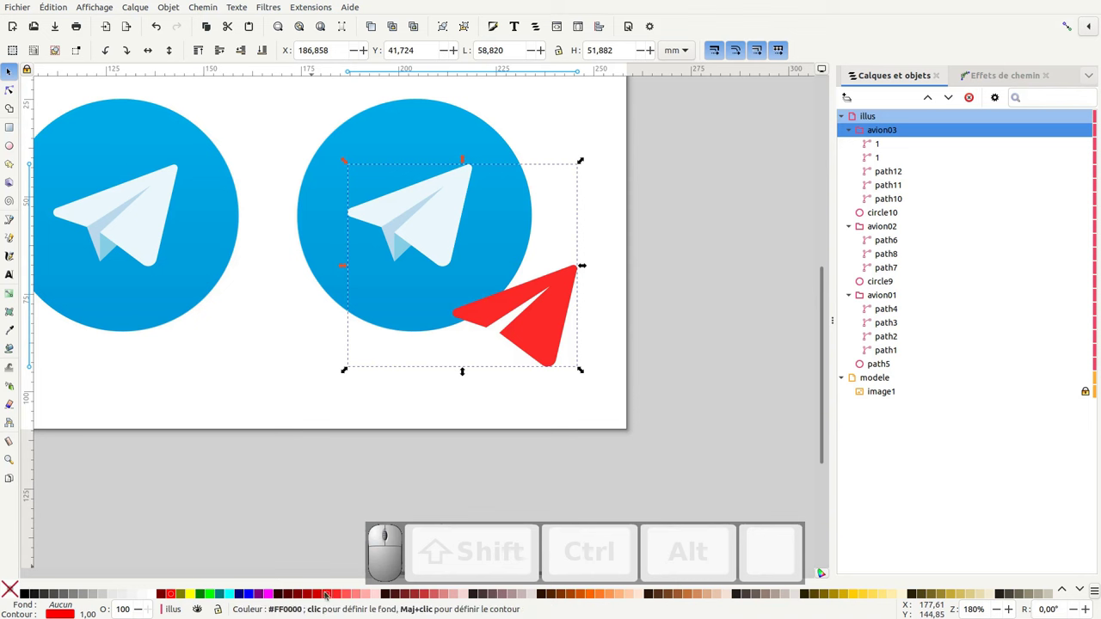
pyautogui.click(328, 598)
pyautogui.click(365, 486)
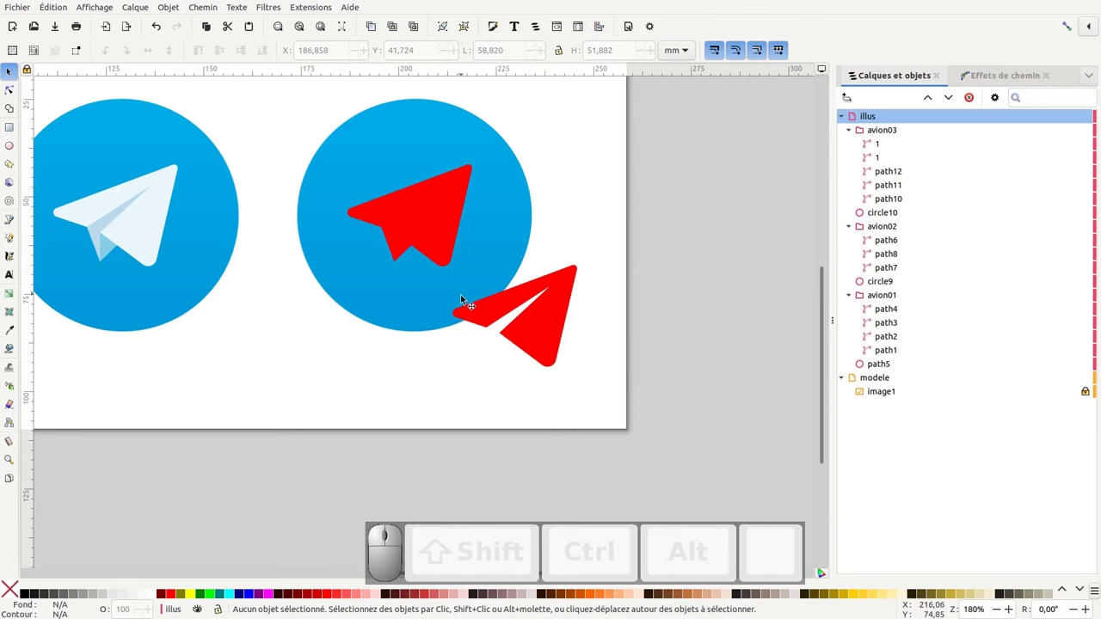
pyautogui.press('ctrl+z')
pyautogui.click(17, 97)
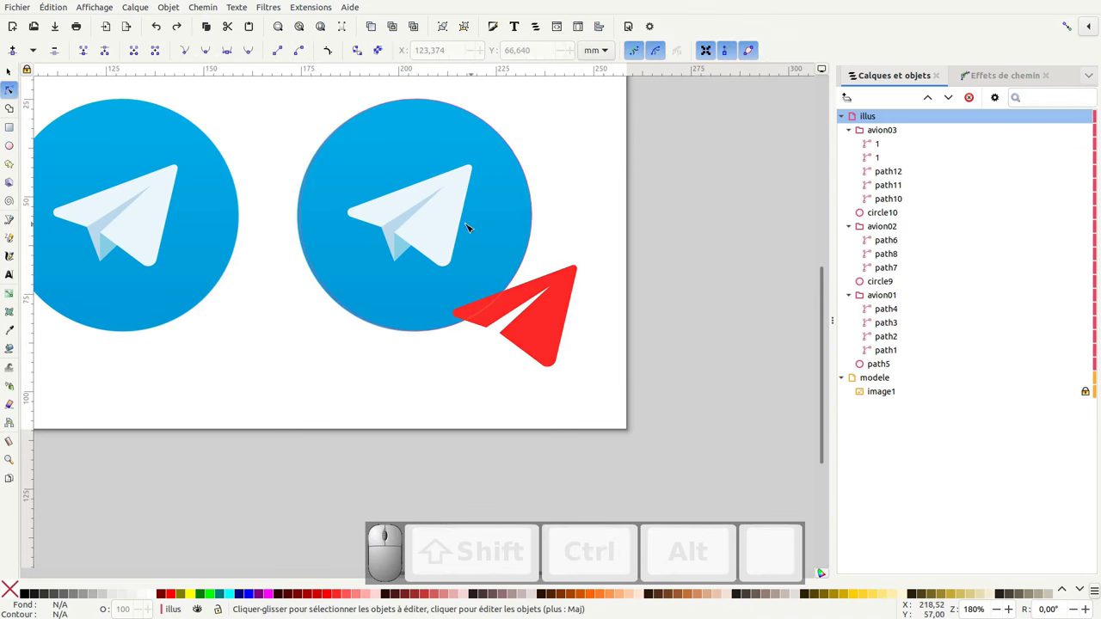
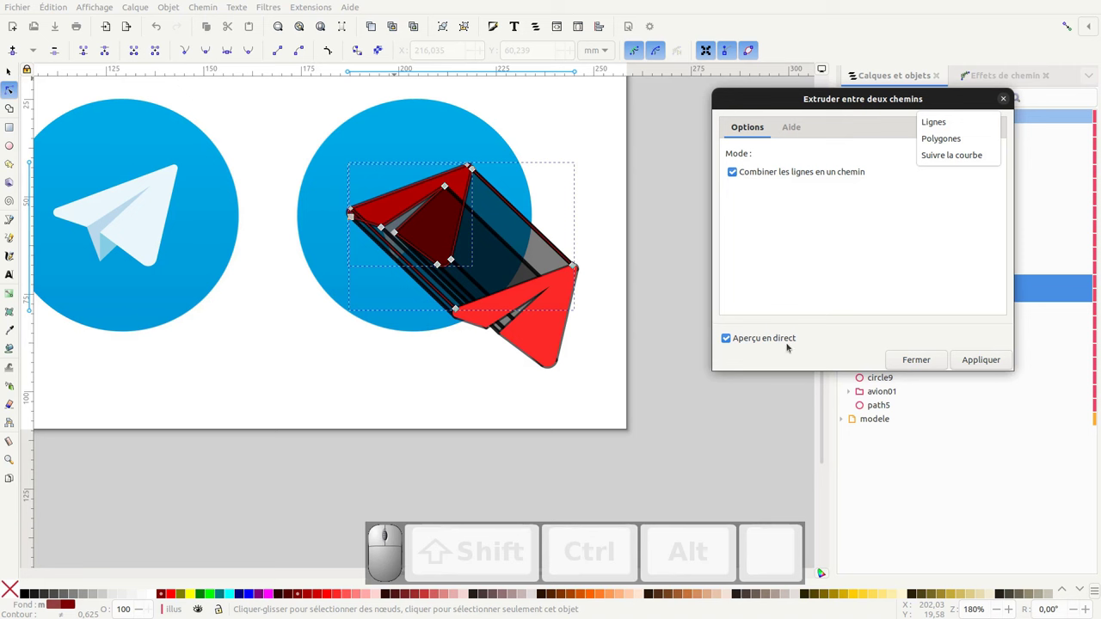
# Apply the Extrude in Follow curve mode between the two outlines, creating shadow group g23.
pyautogui.click(453, 309)
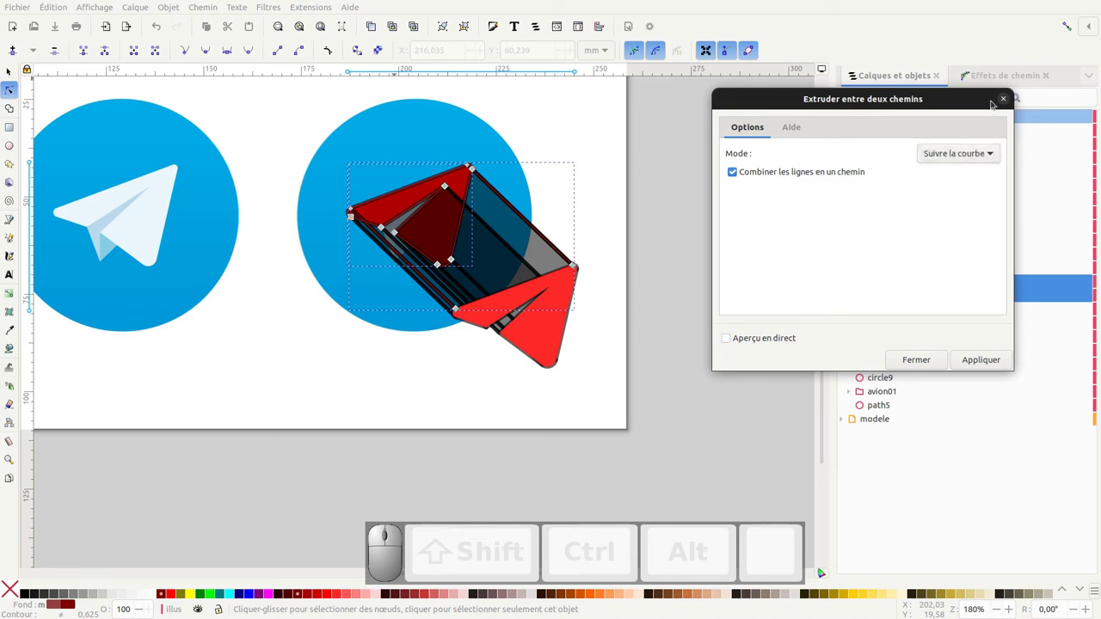
pyautogui.click(453, 309)
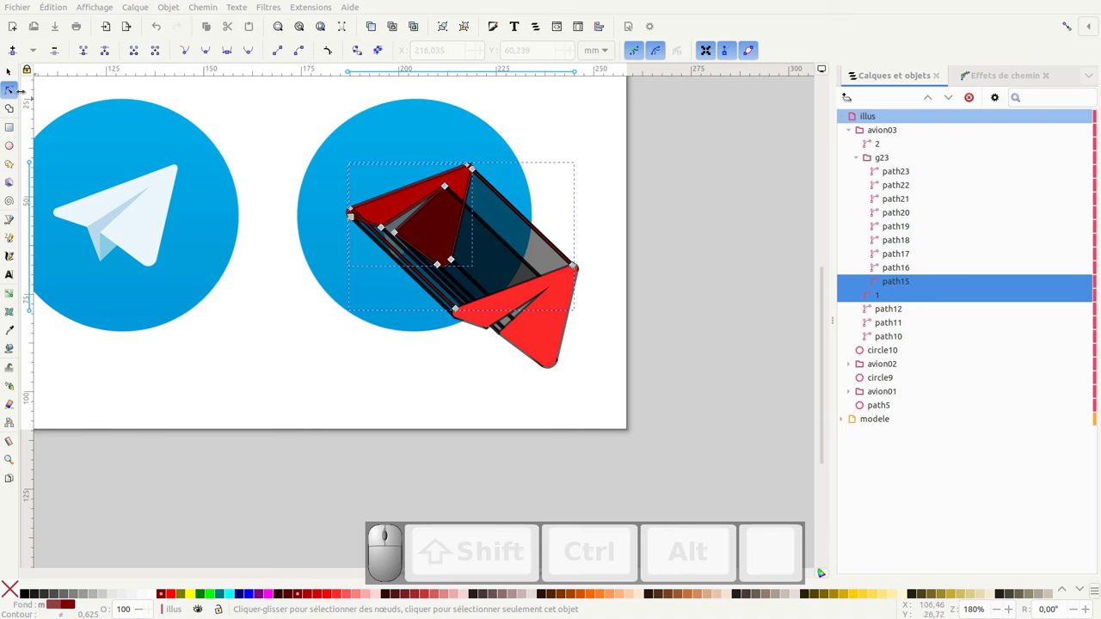
# Delete the red plane copy and the remaining outline, undoing accidental moves of the shadow group.
pyautogui.click(600, 266)
pyautogui.moveTo(557, 321); pyautogui.dragTo(579, 317)
pyautogui.press('ctrl+z')
pyautogui.click(547, 314)
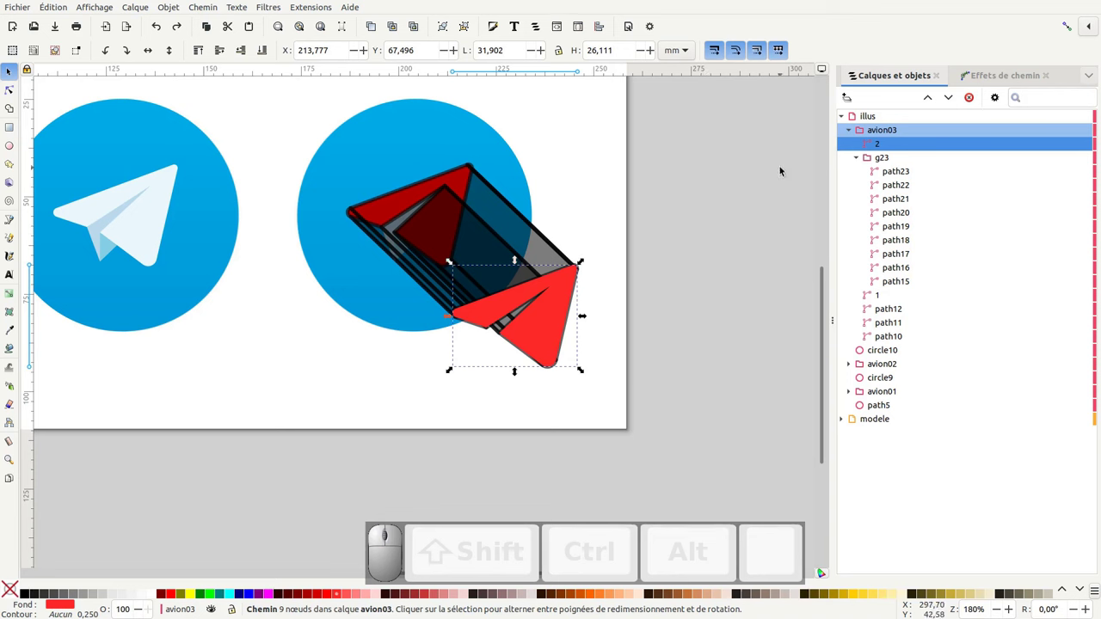
pyautogui.press('Delete')
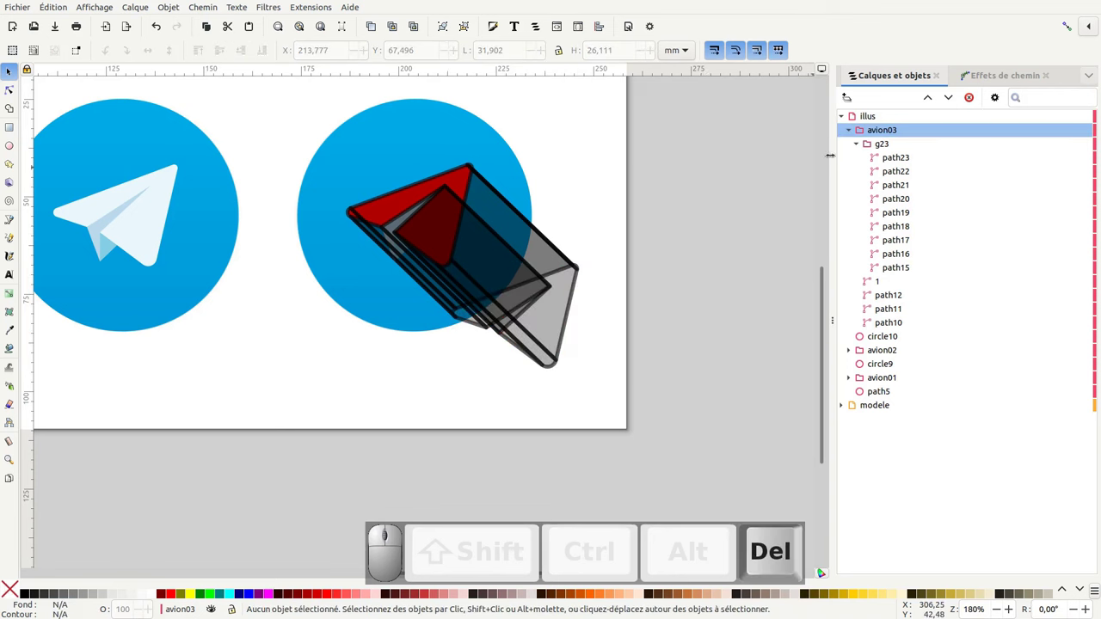
pyautogui.click(882, 286)
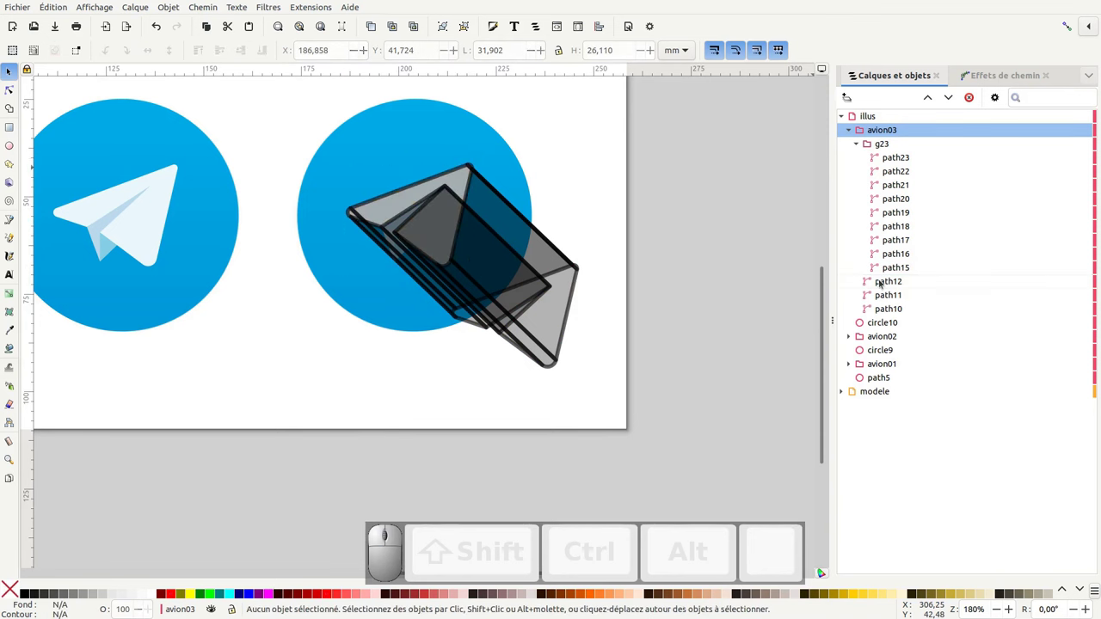
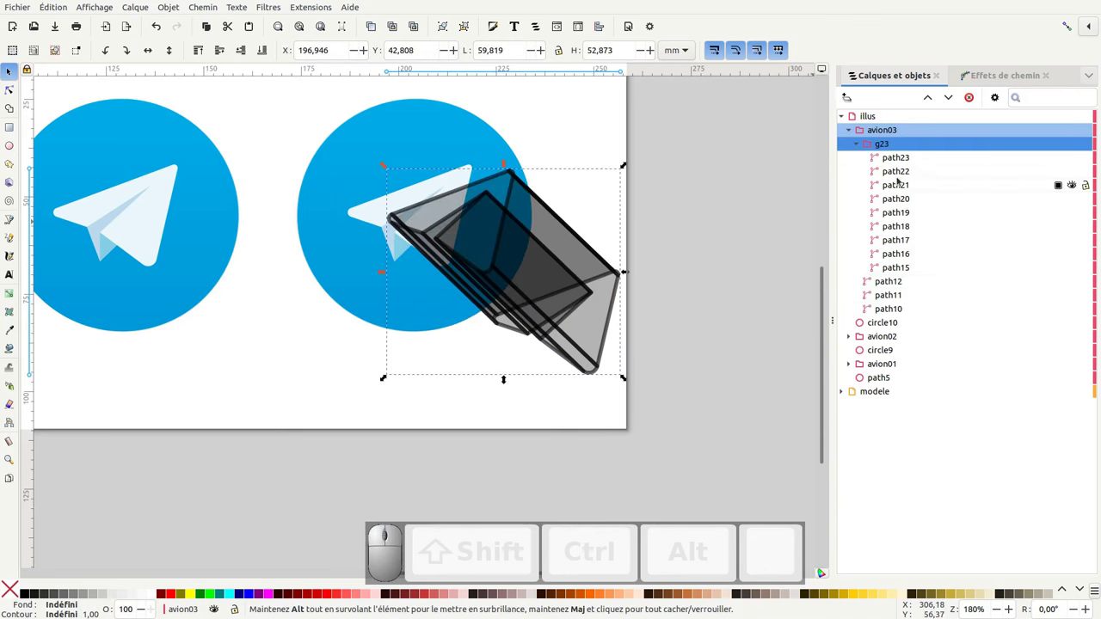
pyautogui.press('ctrl+z')
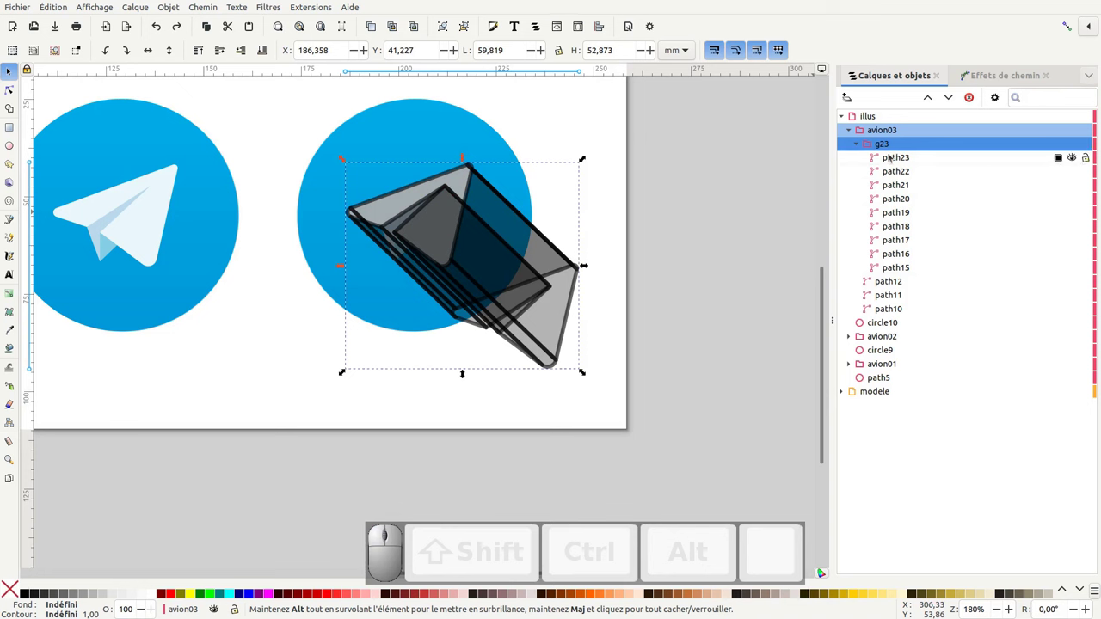
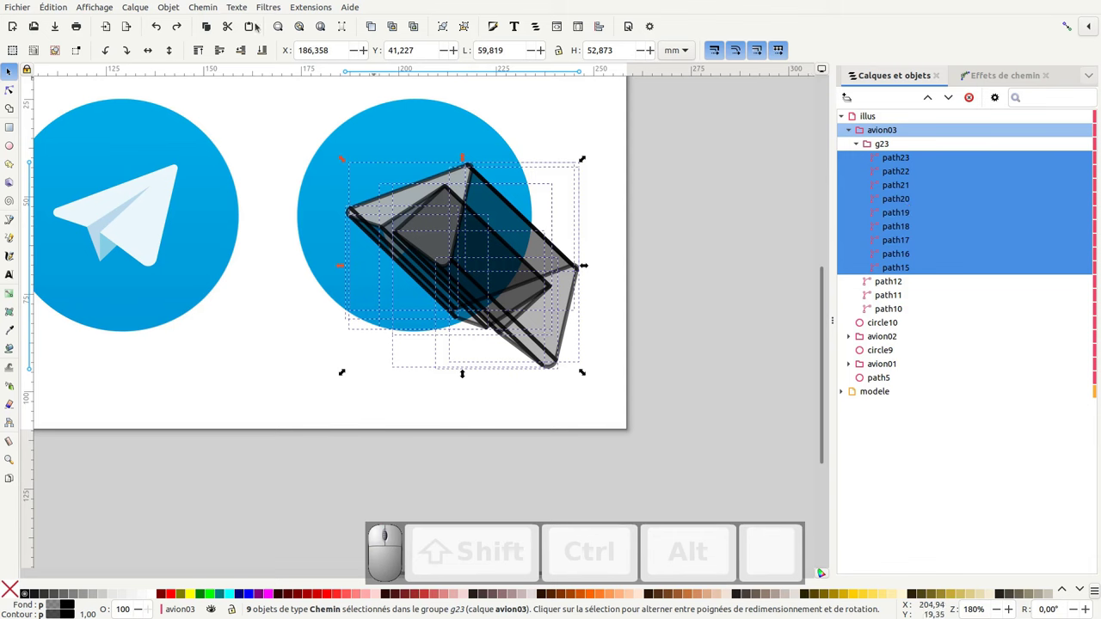
# Select all nine extrusion pieces in g23 and Union them into one long-shadow shape, path15.
pyautogui.click(211, 13)
pyautogui.click(227, 65)
pyautogui.press('F1')
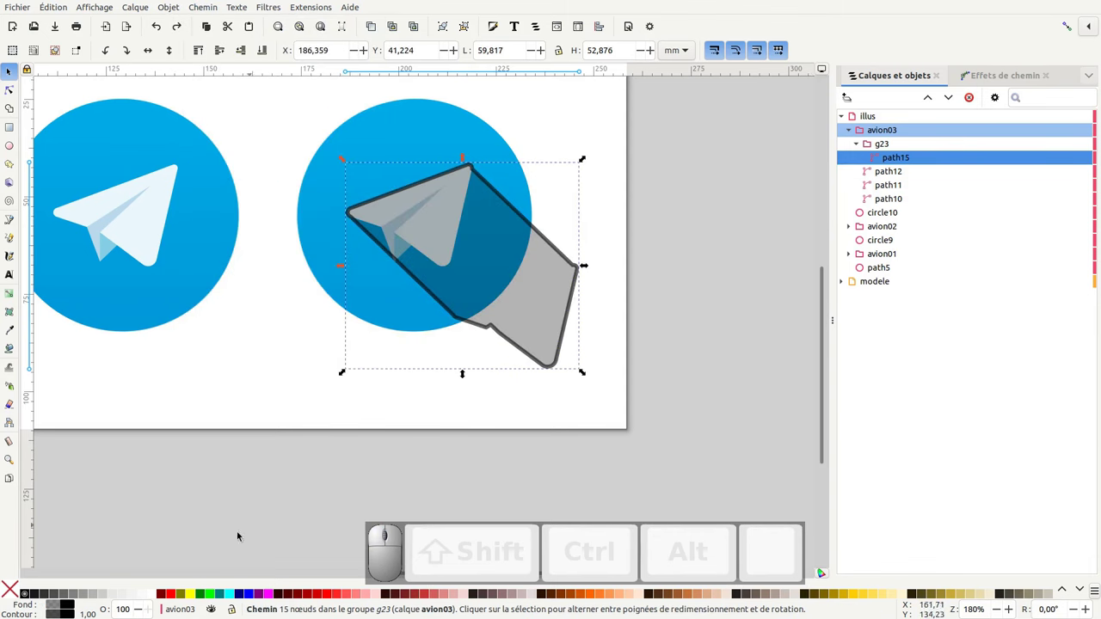
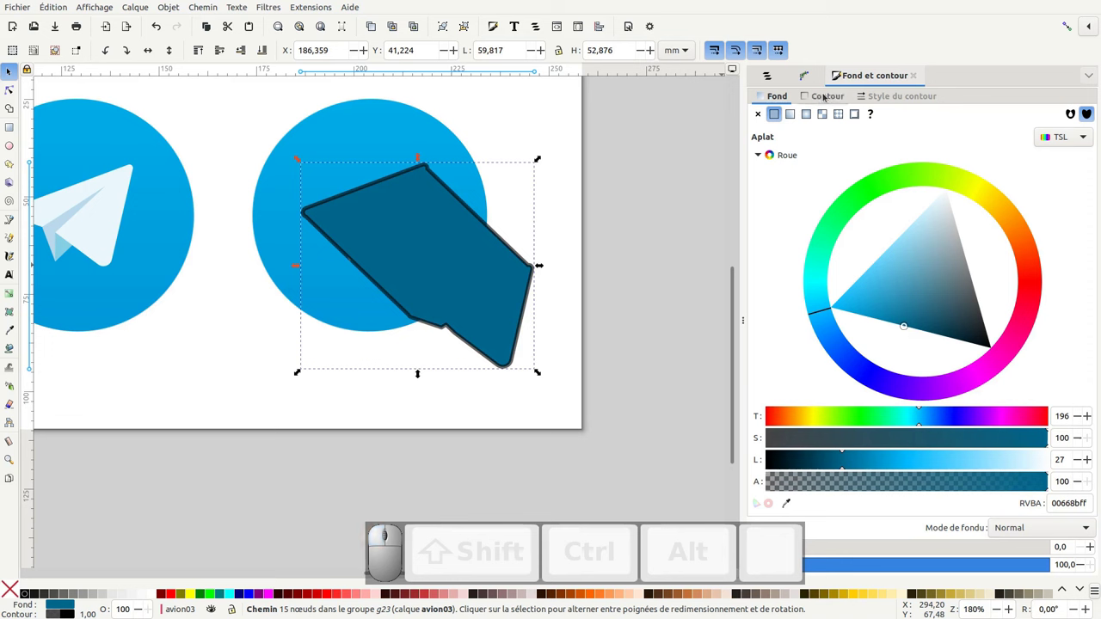
# Give the long shadow fill 00668bff and set its stroke paint to none.
pyautogui.click(827, 97)
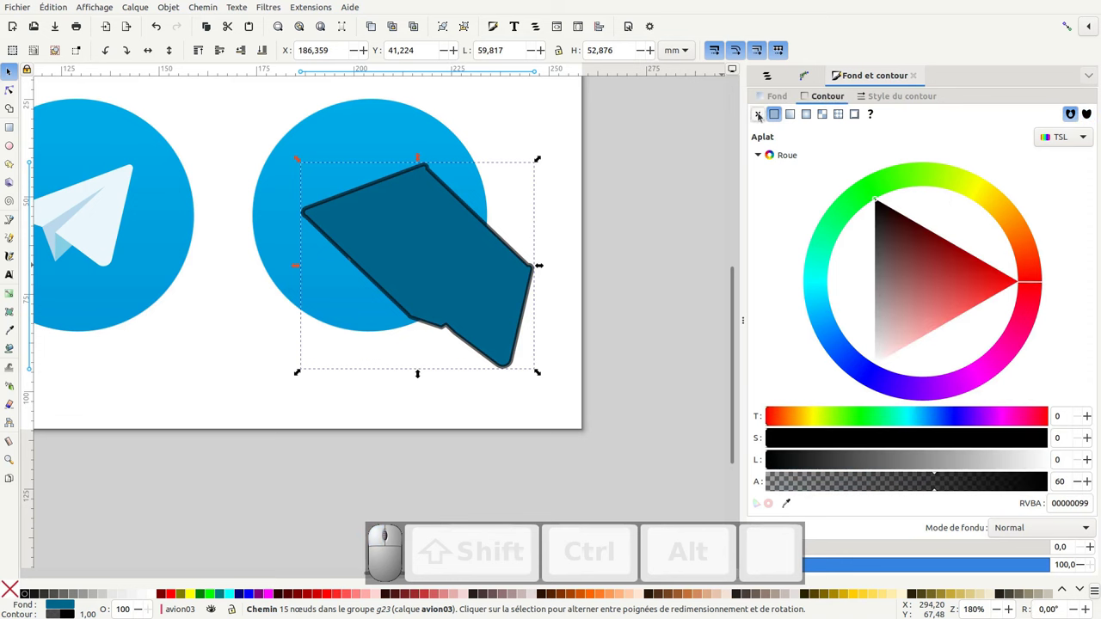
pyautogui.click(763, 118)
pyautogui.click(609, 246)
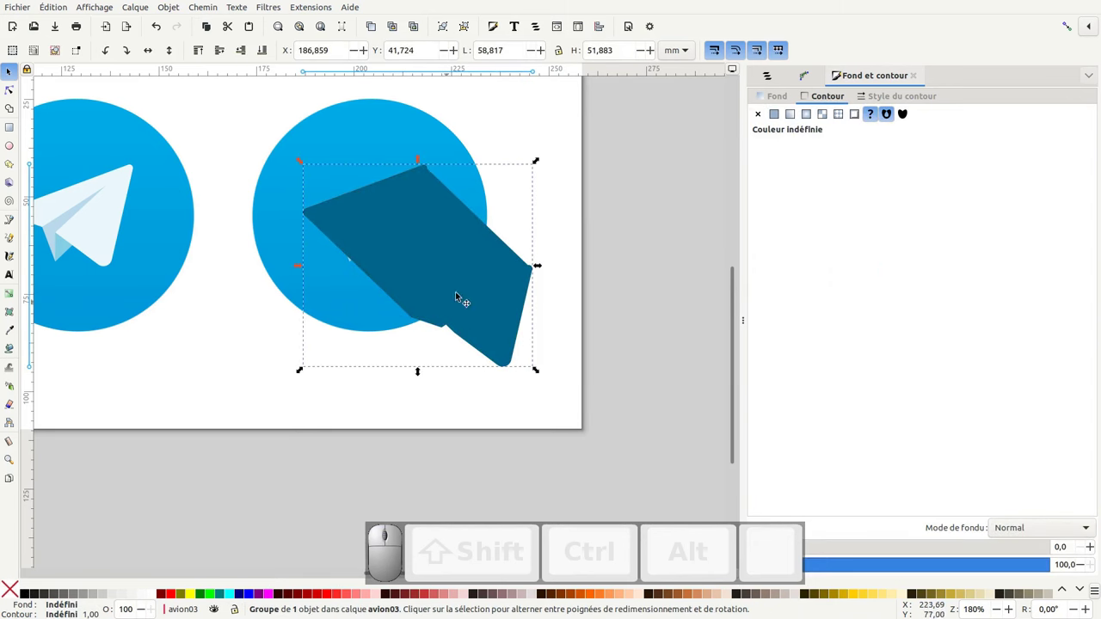
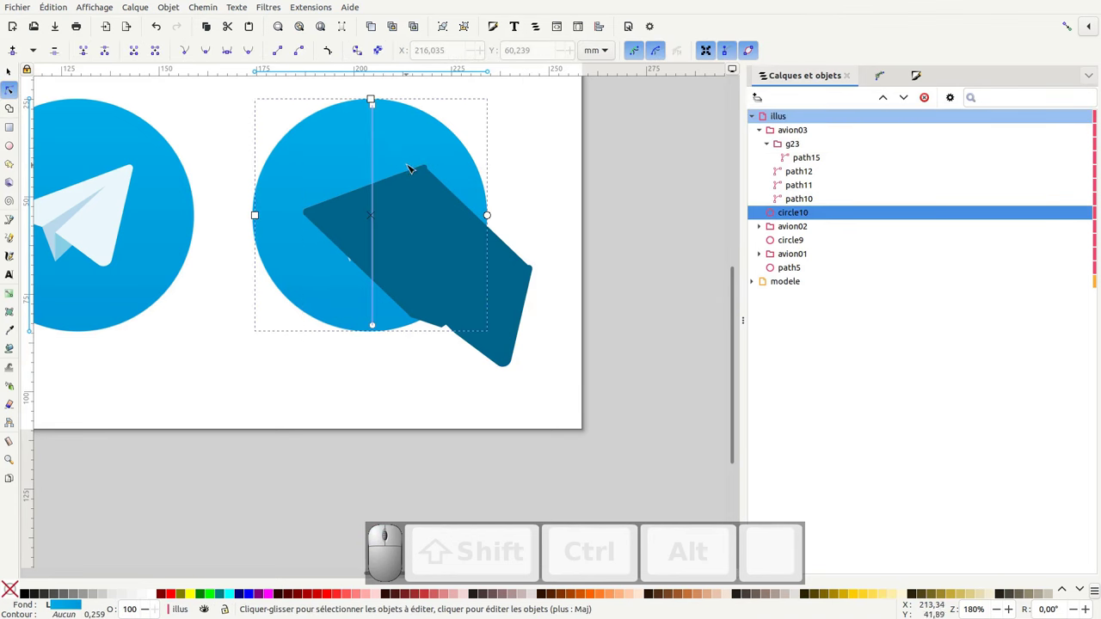
# Duplicate circle10 as circle24 so the disc copy sits above the long shadow.
pyautogui.press('ctrl+d')
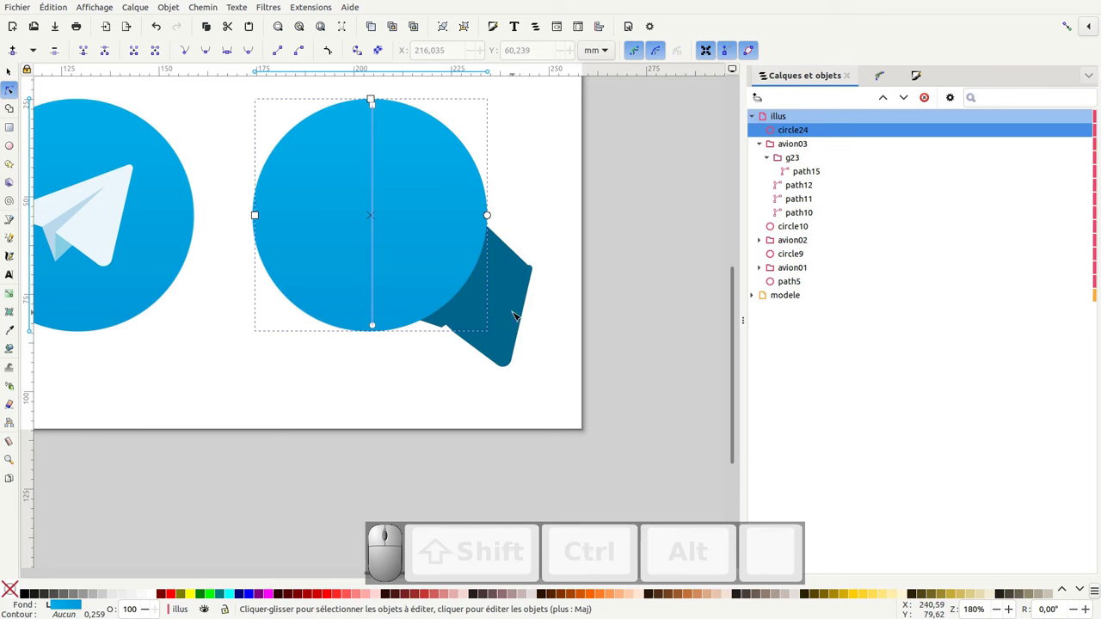